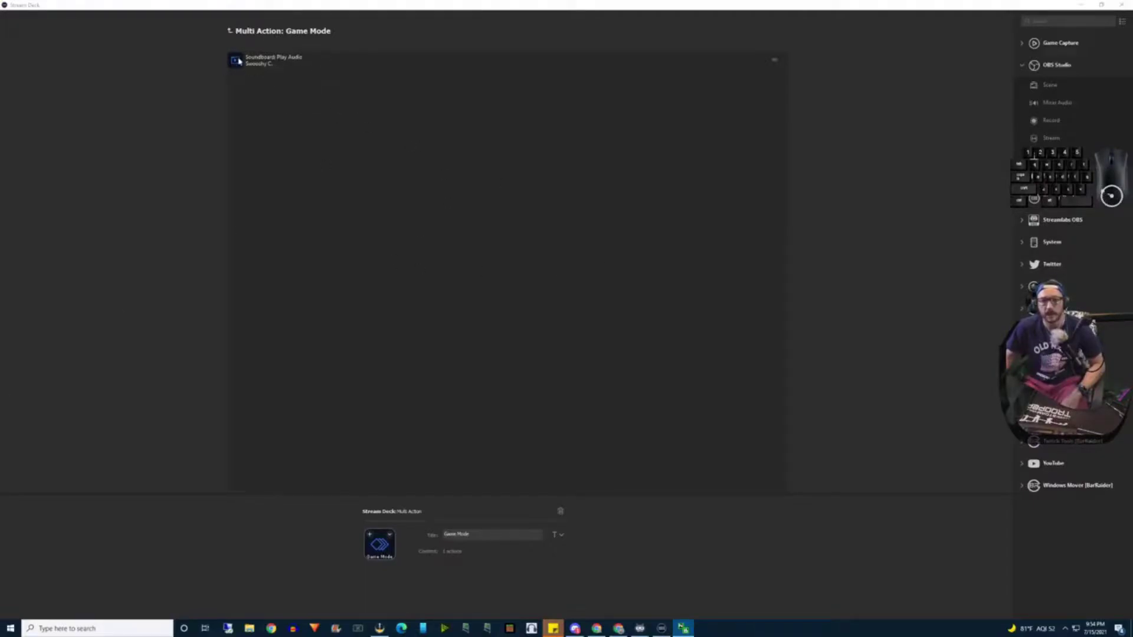
Reopen the Game Mode multi-action for editing, with OBS's GAME filters list alongside.
left_click(232, 27)
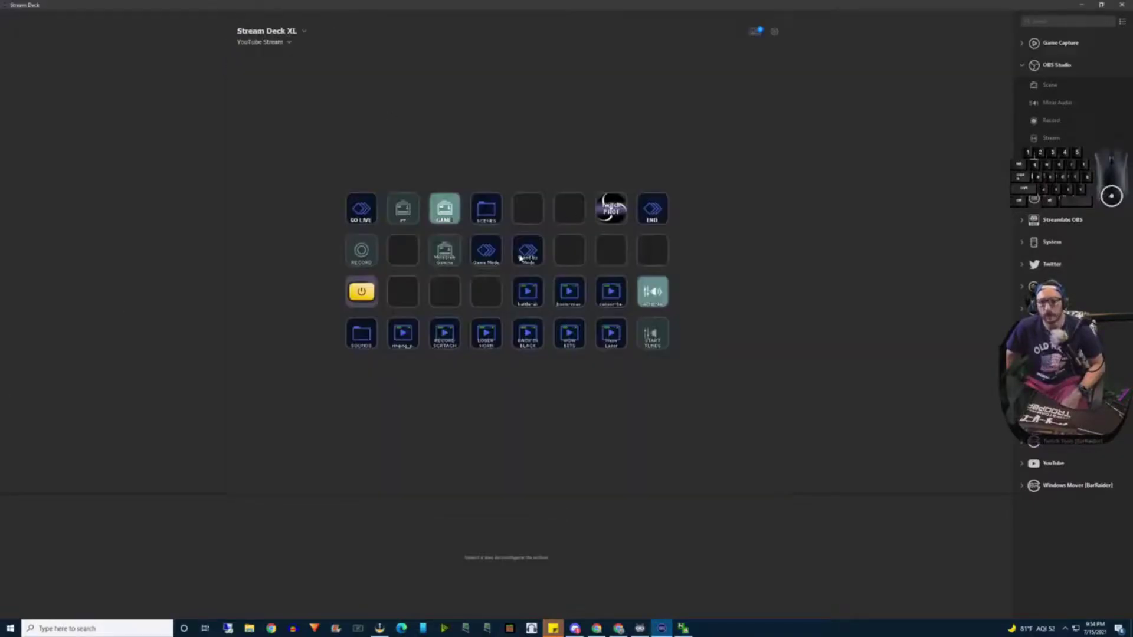
left_click(484, 249)
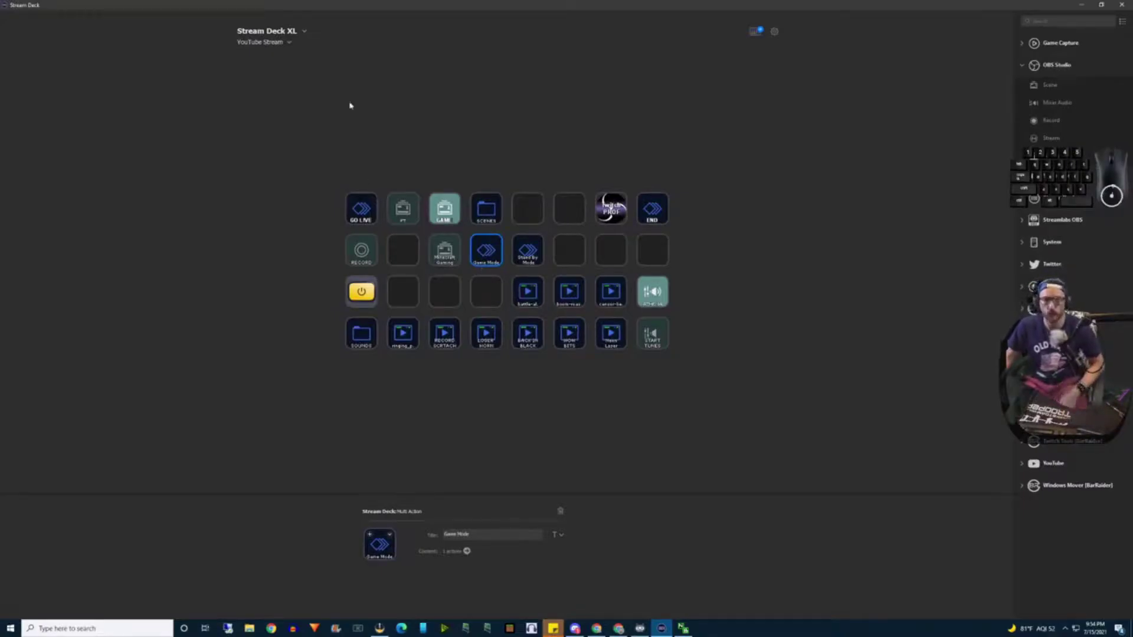
double_click(488, 249)
left_click(1022, 59)
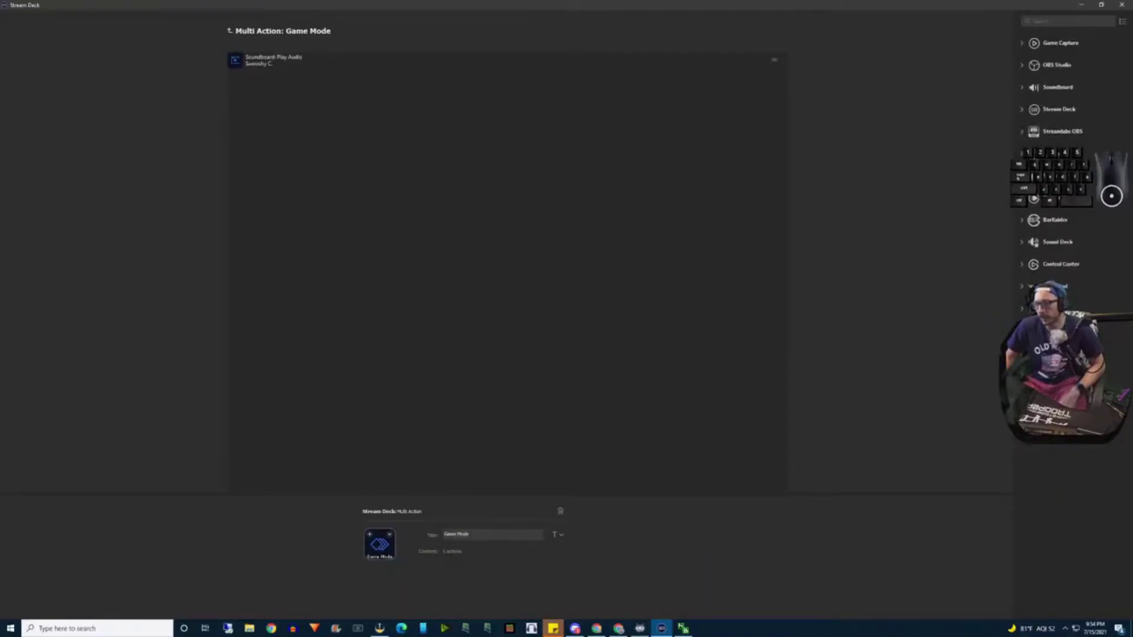
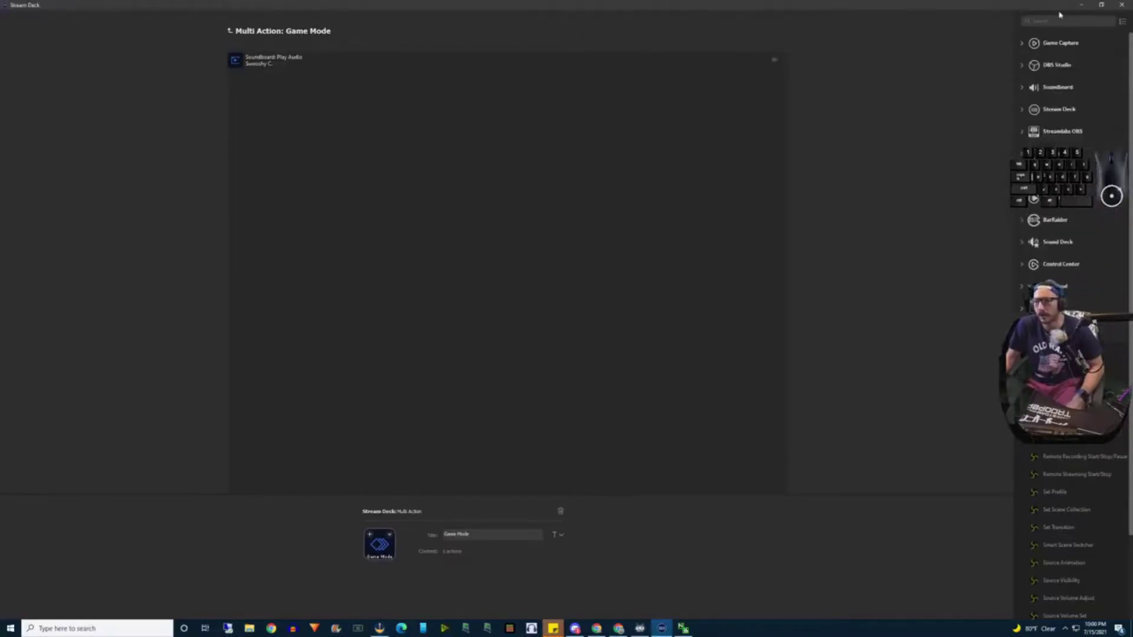
left_click(1102, 4)
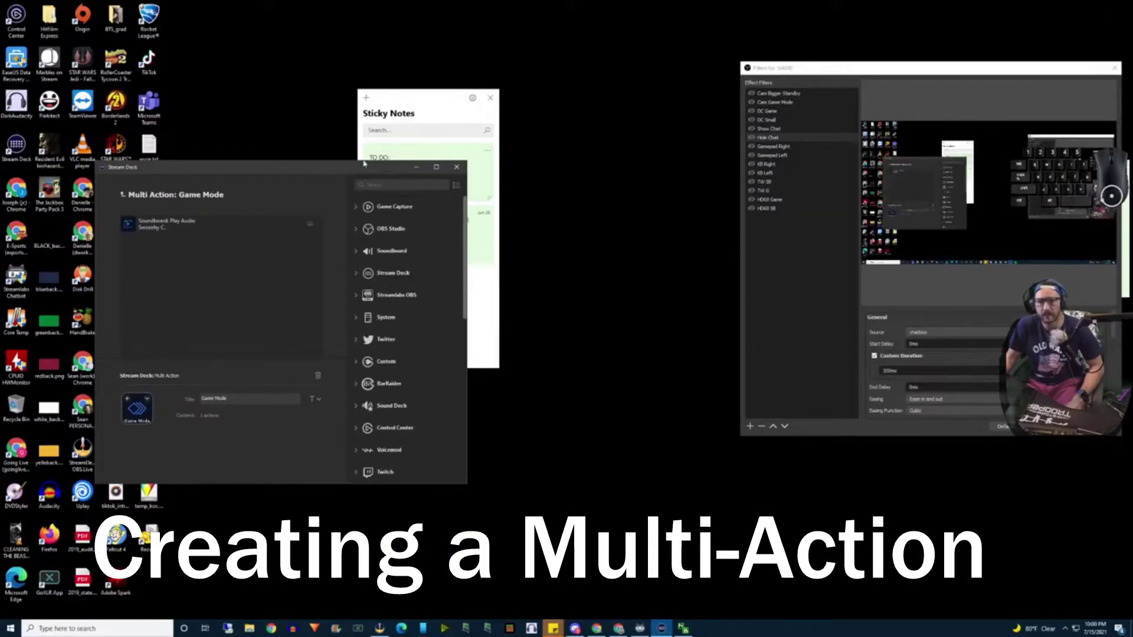
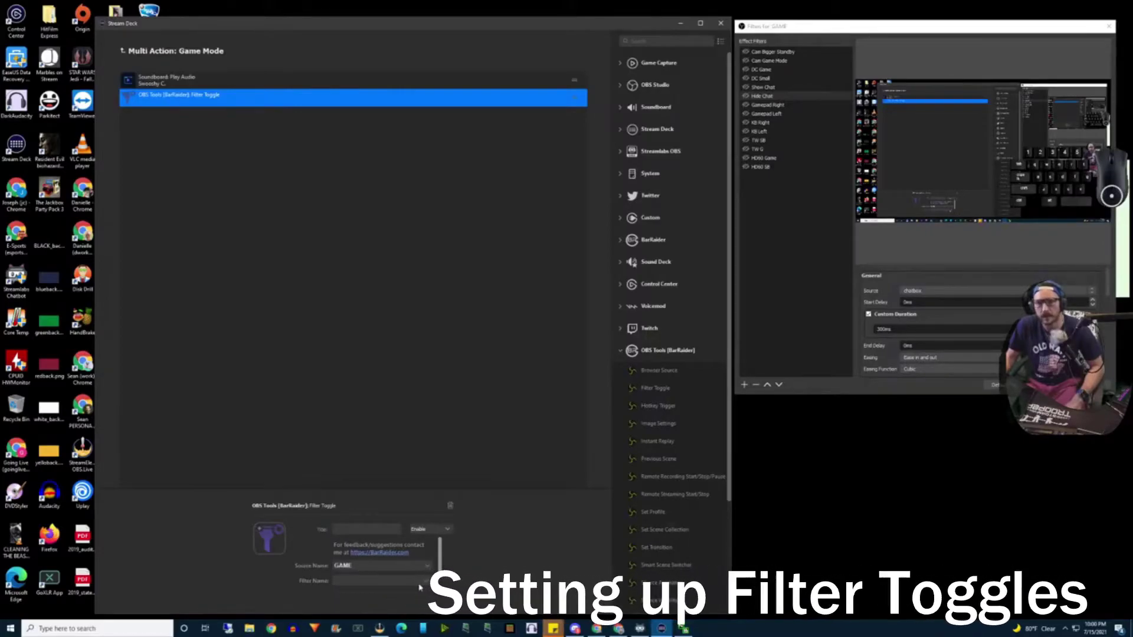
Point the first toggle at Cam Game Mode and add a second on GAME's DC Game filter, titled DC GAME.
left_click(420, 579)
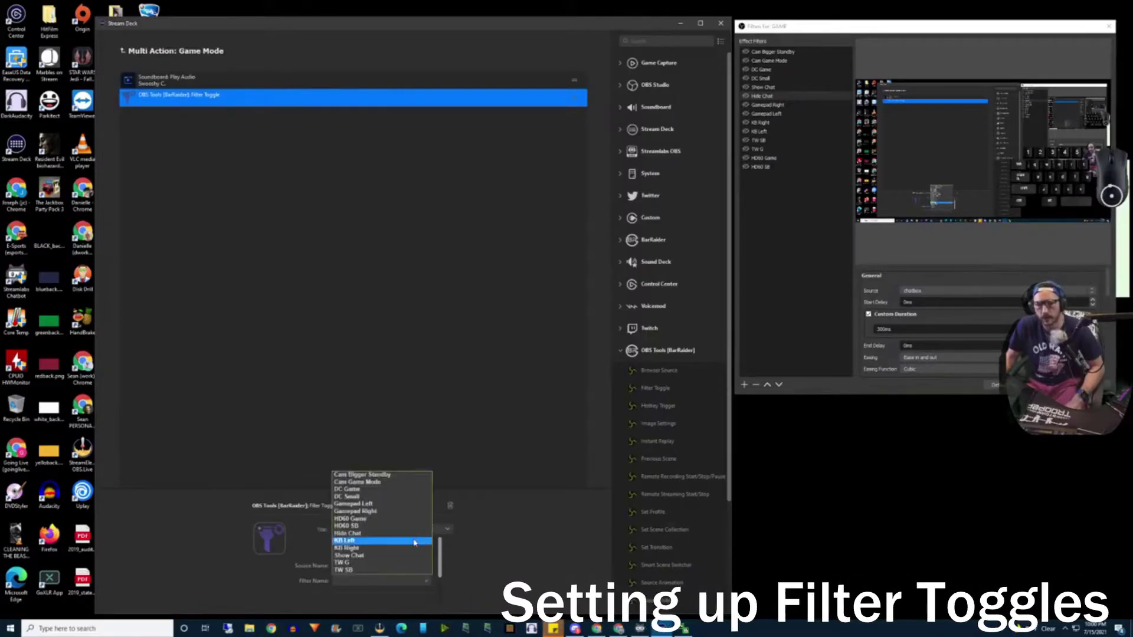
left_click(408, 478)
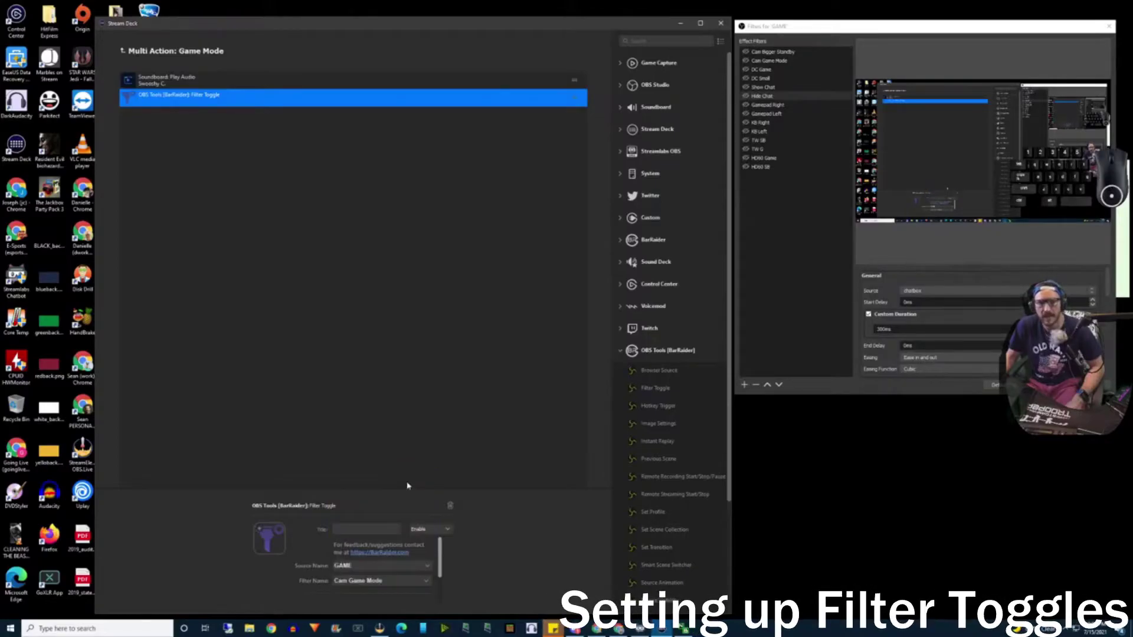
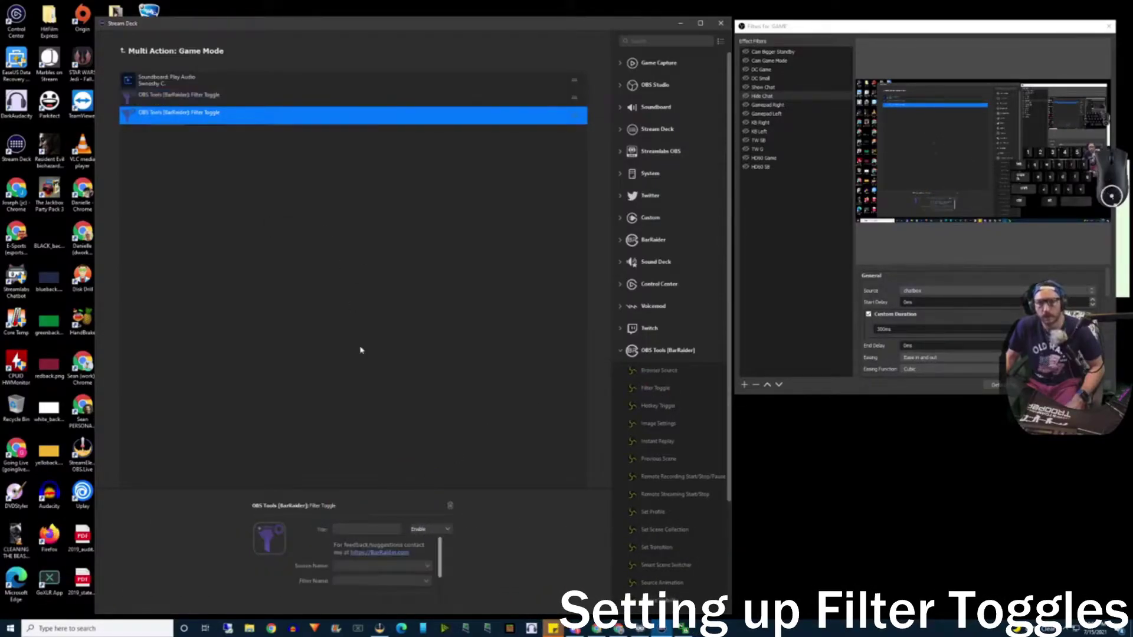
left_click(385, 560)
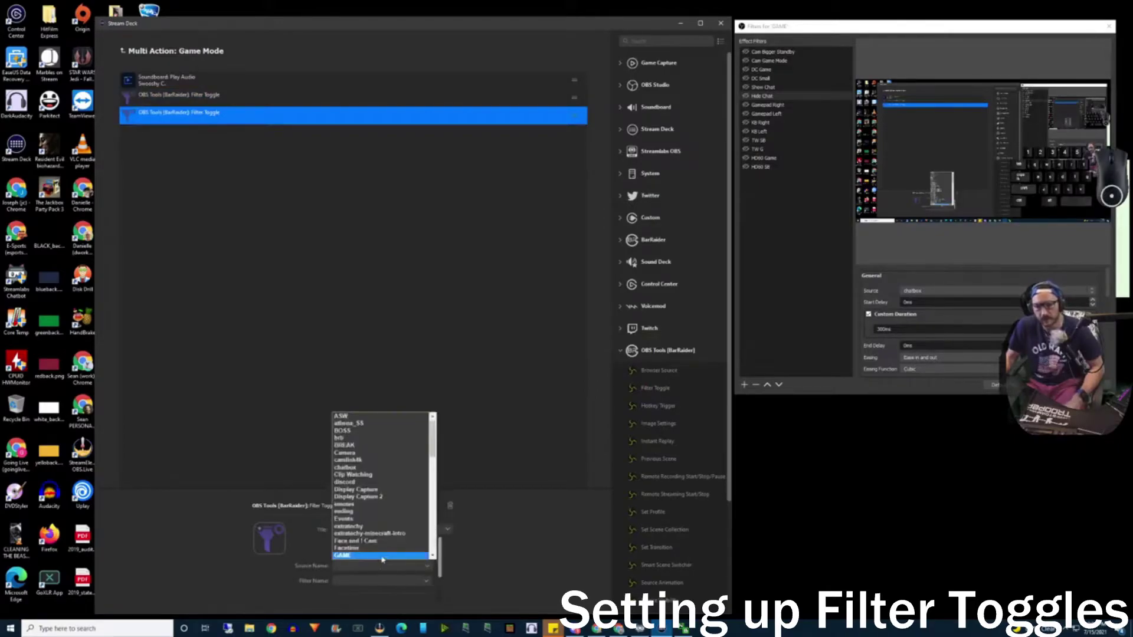
left_click(372, 470)
right_click(372, 469)
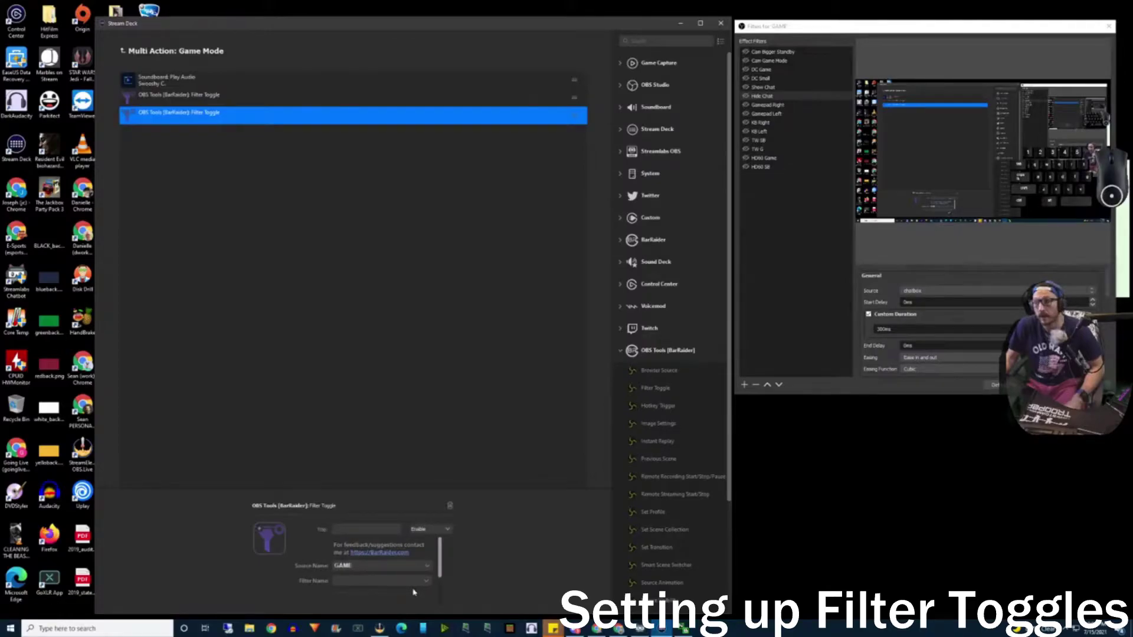
left_click(414, 577)
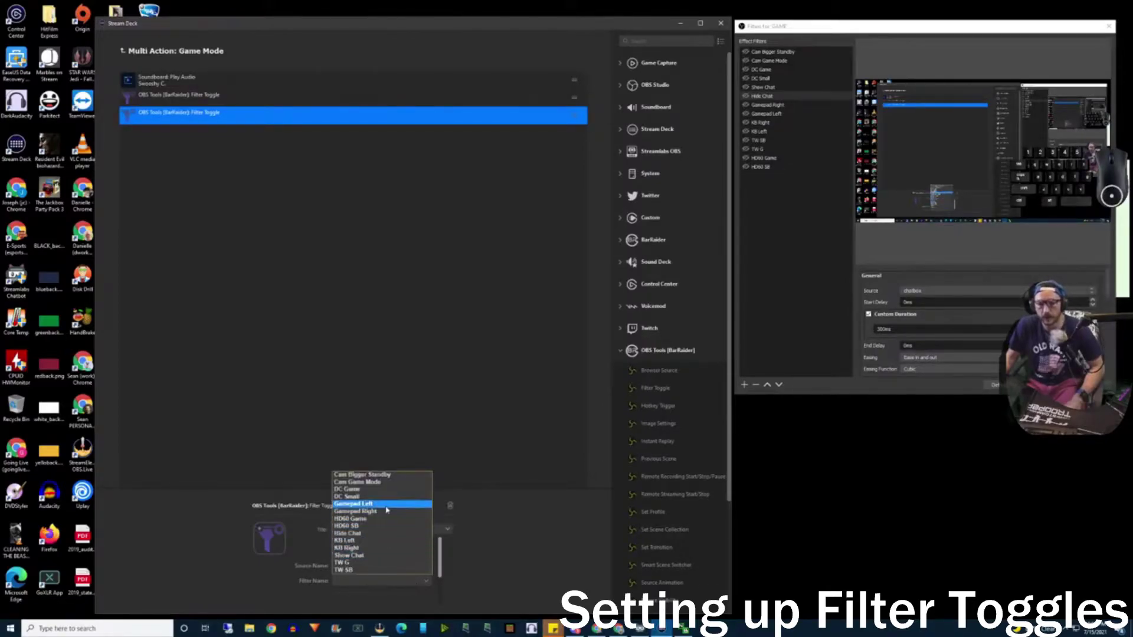
left_click(384, 488)
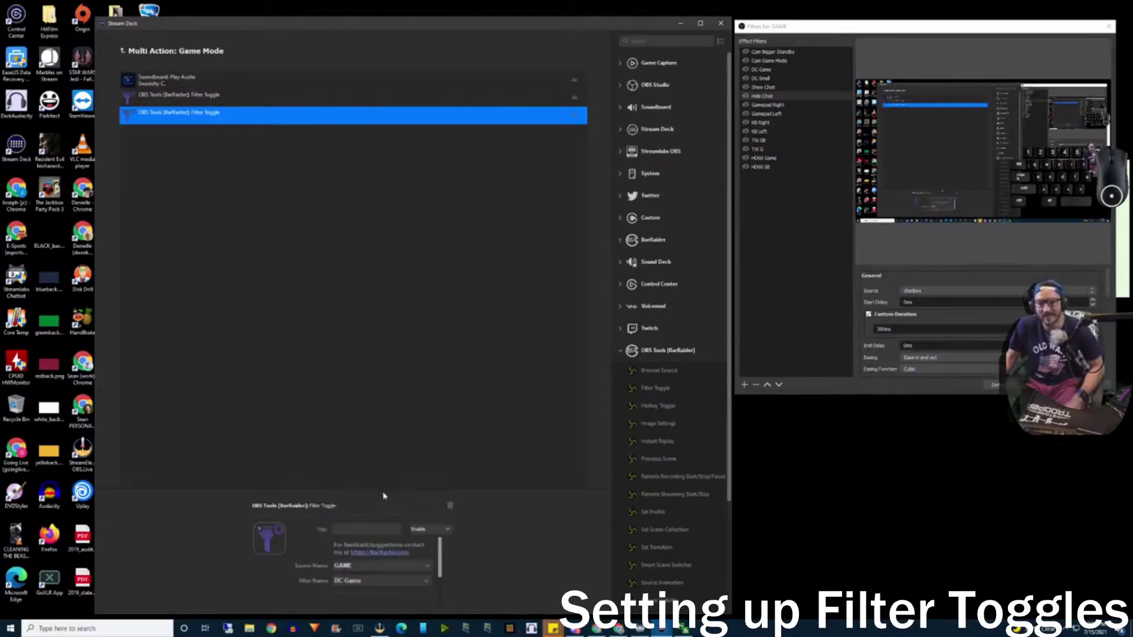
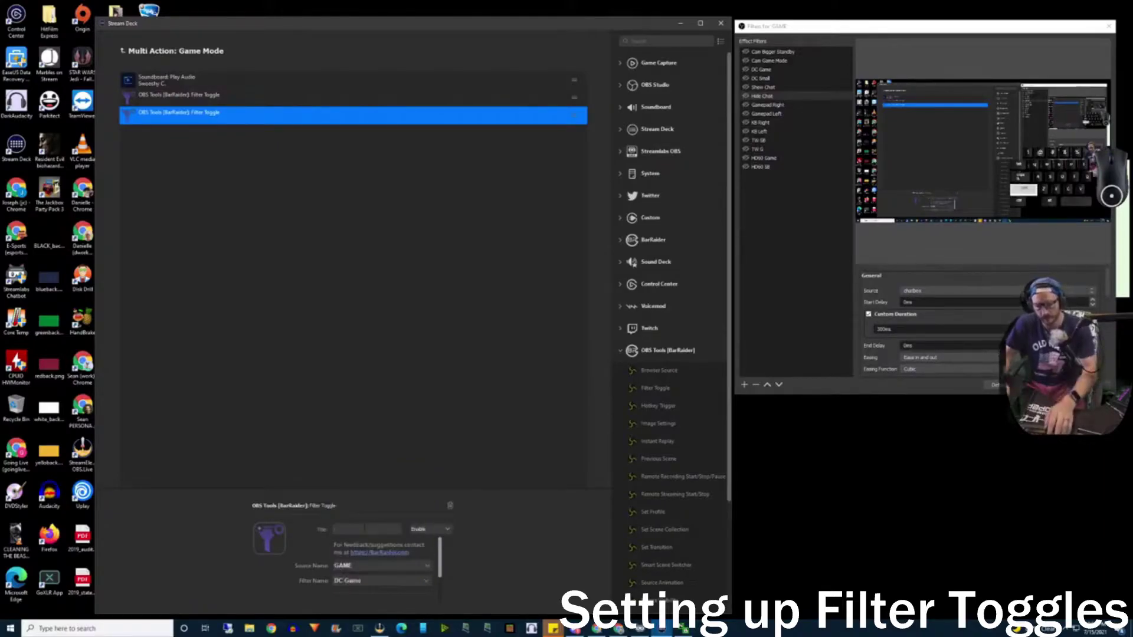
key("shift+space")
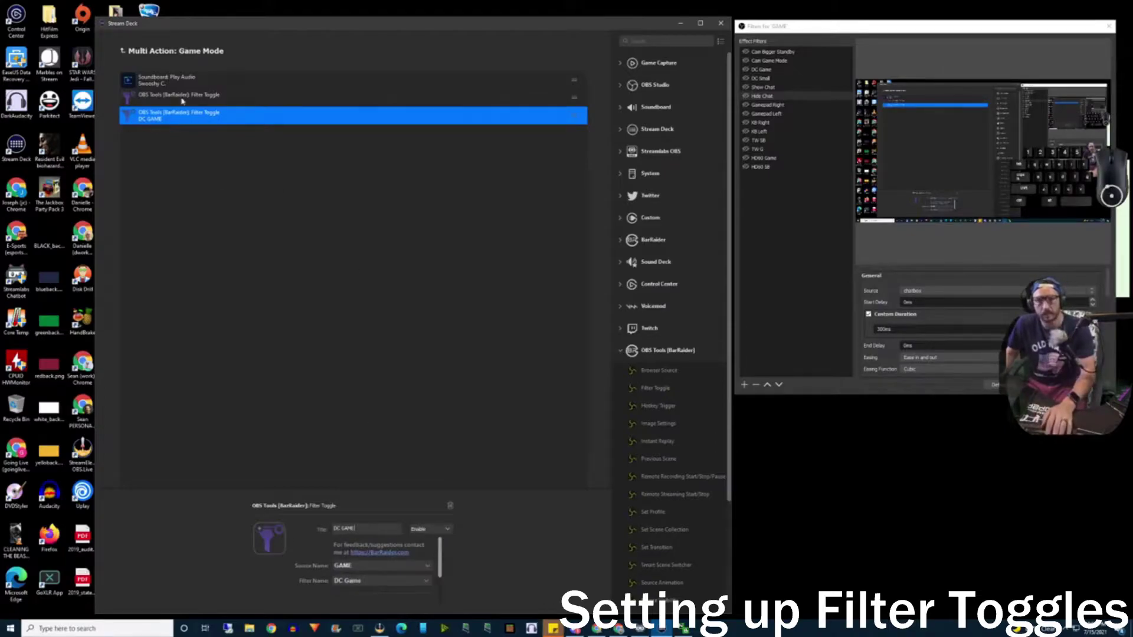
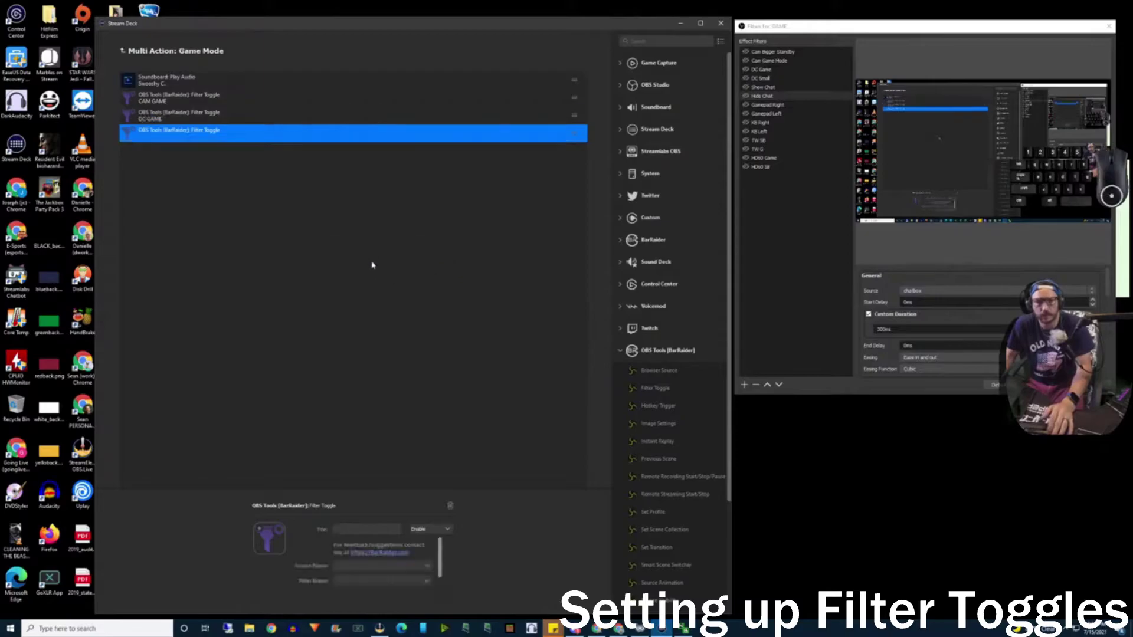
Add GAME toggles for Hide Chat titled YT CHAT and Gamepad Right titled GP R.
scroll("down", 3)
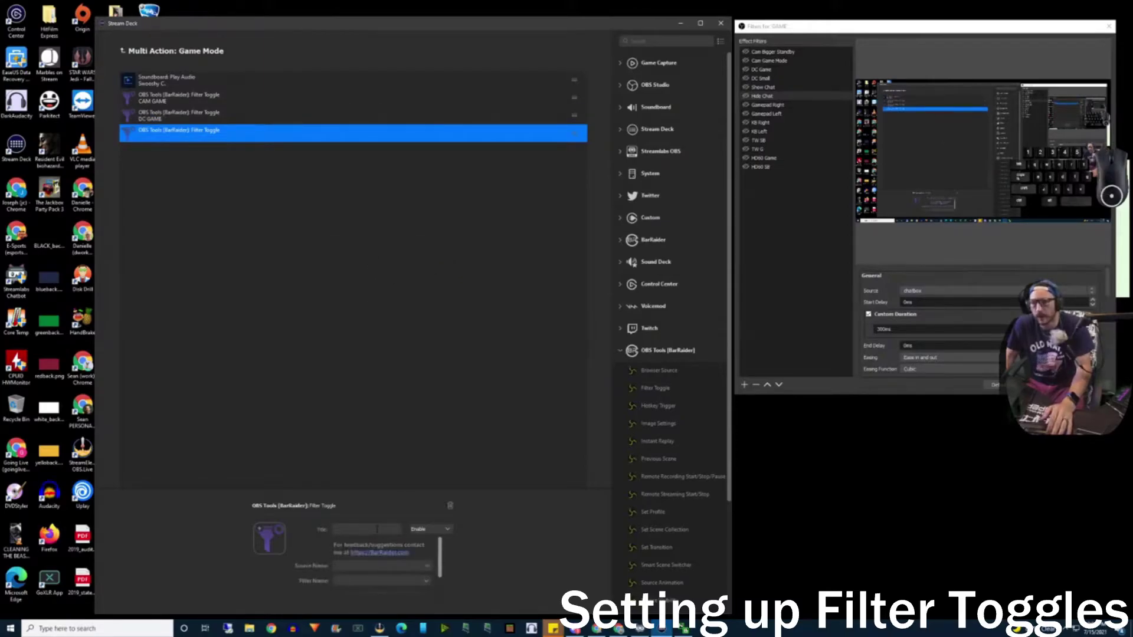
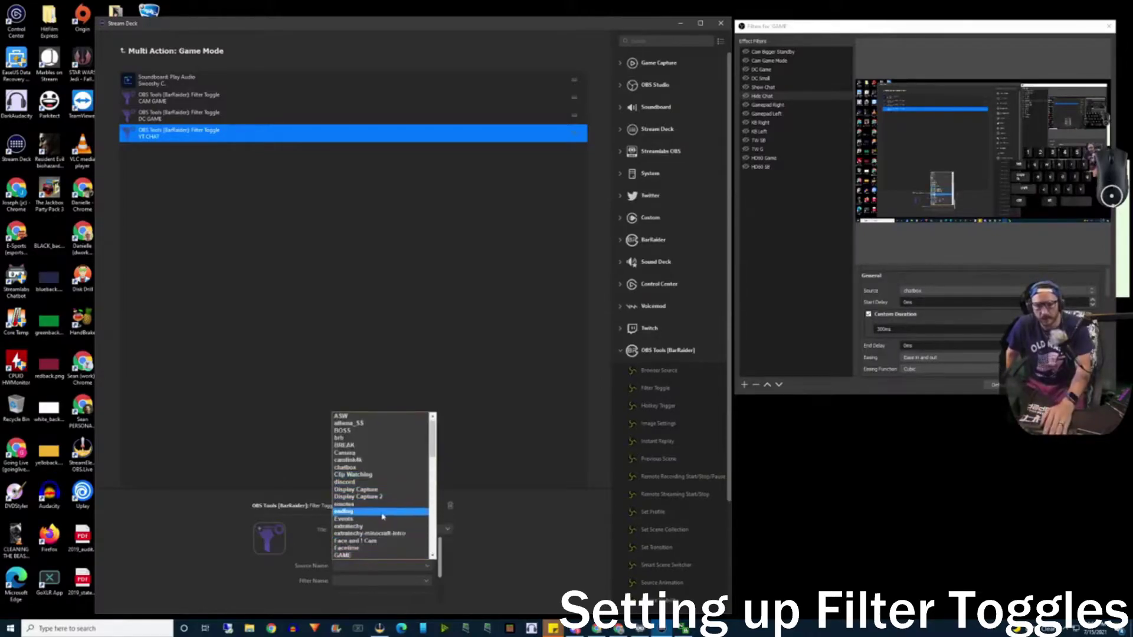
left_click(383, 525)
left_click(407, 578)
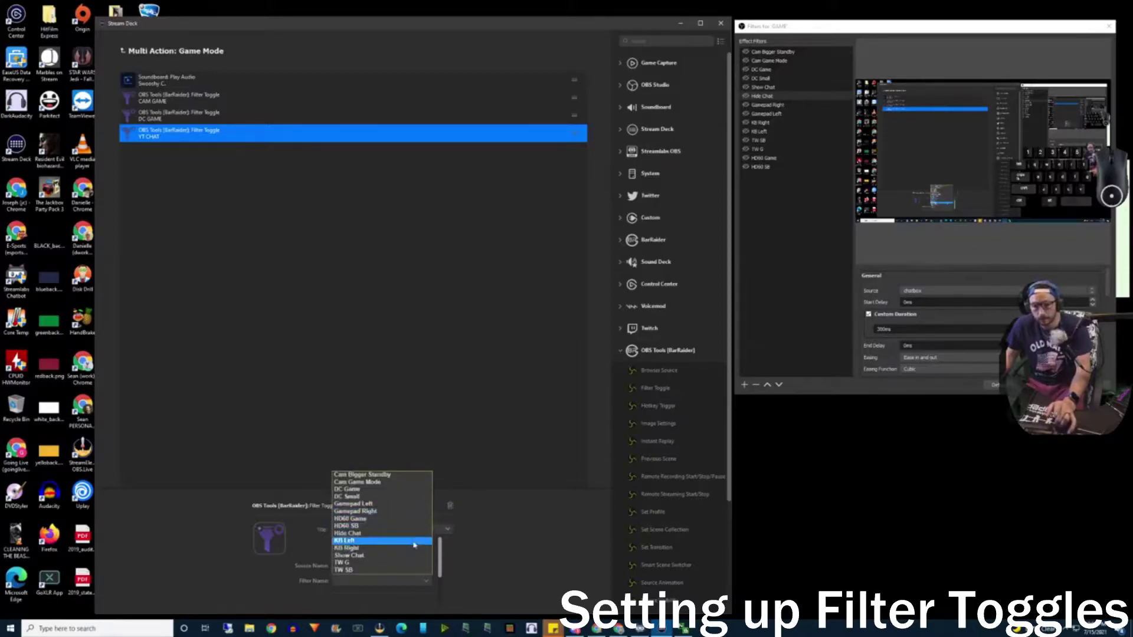
left_click(419, 526)
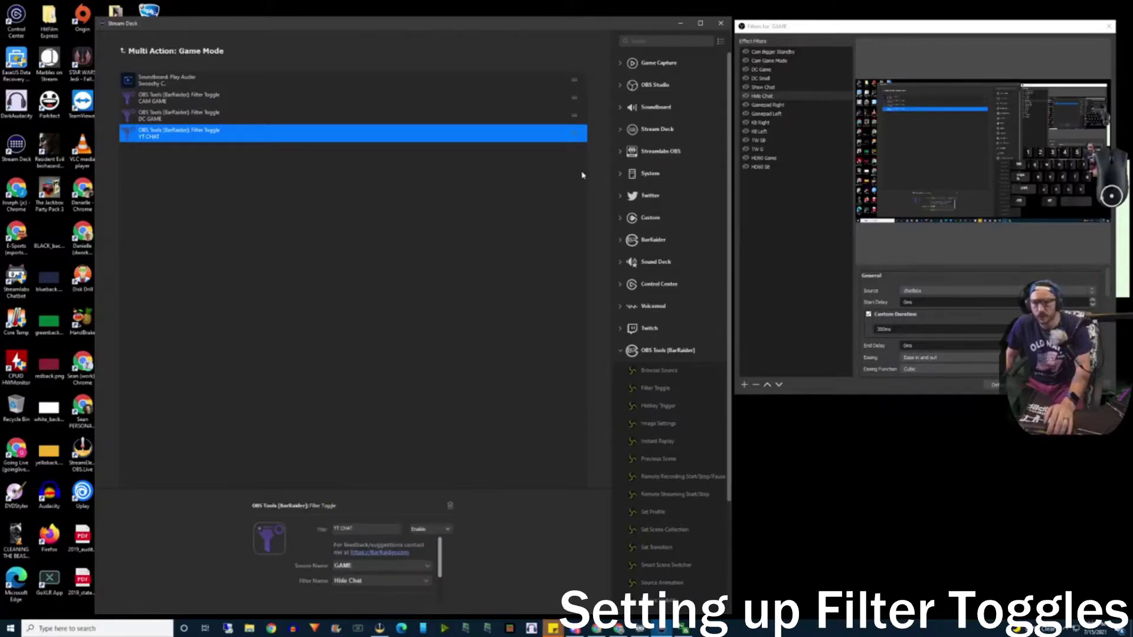
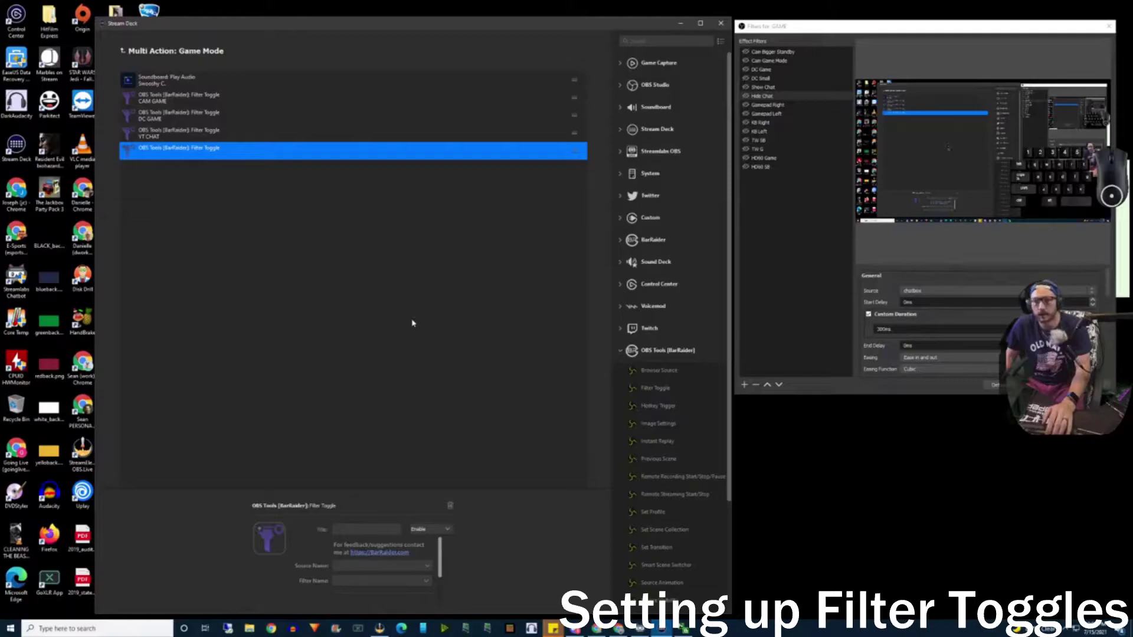
left_click(371, 563)
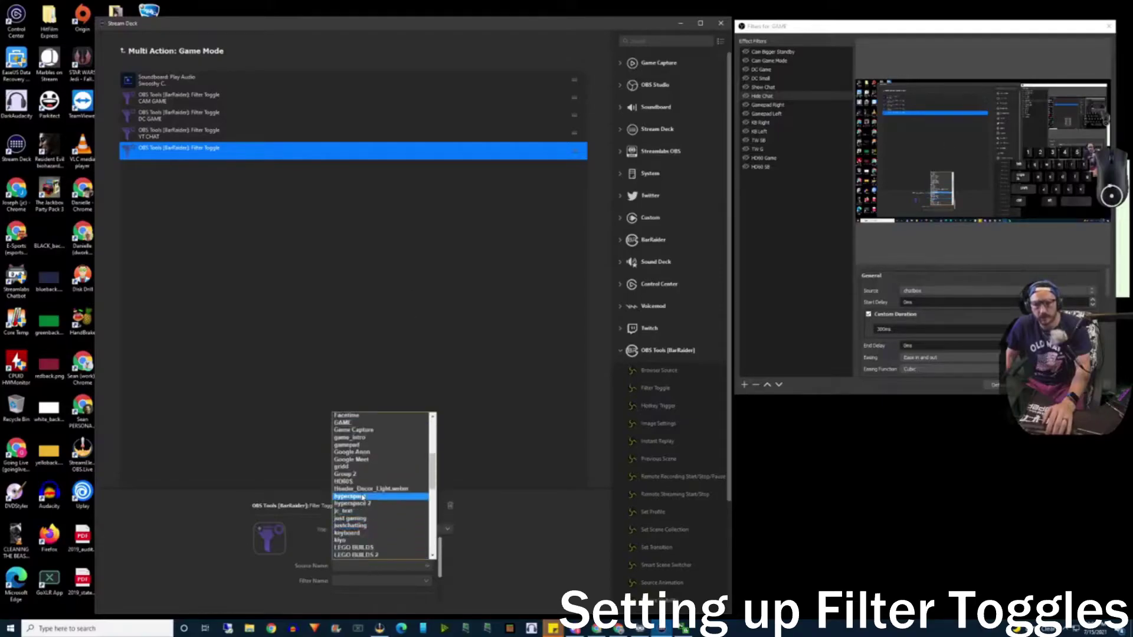
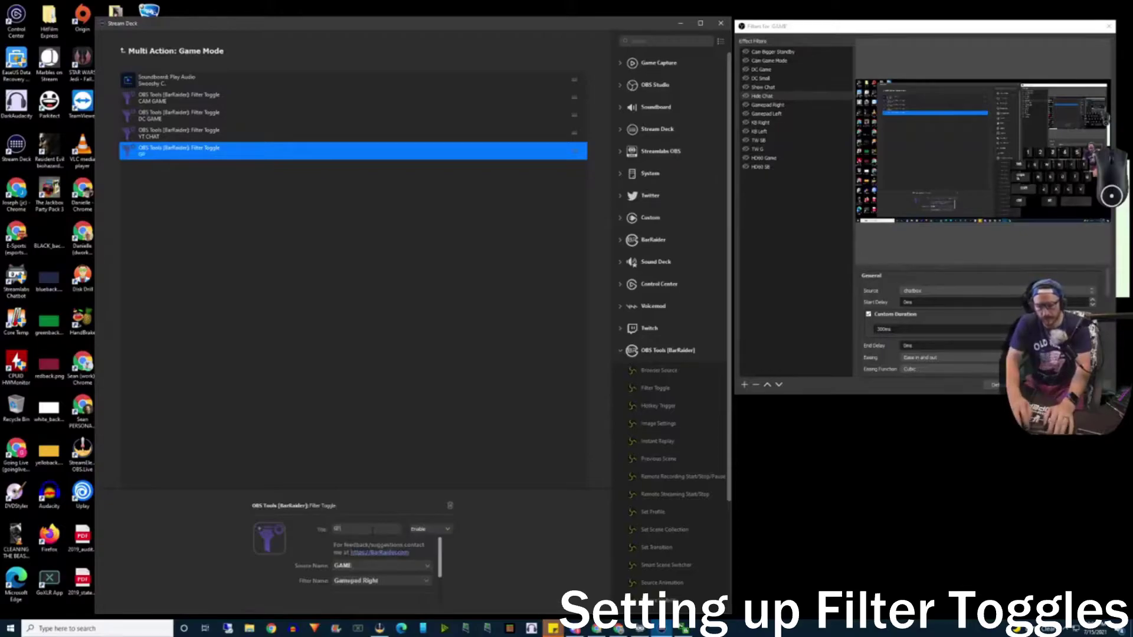
key("space")
key("shift+t")
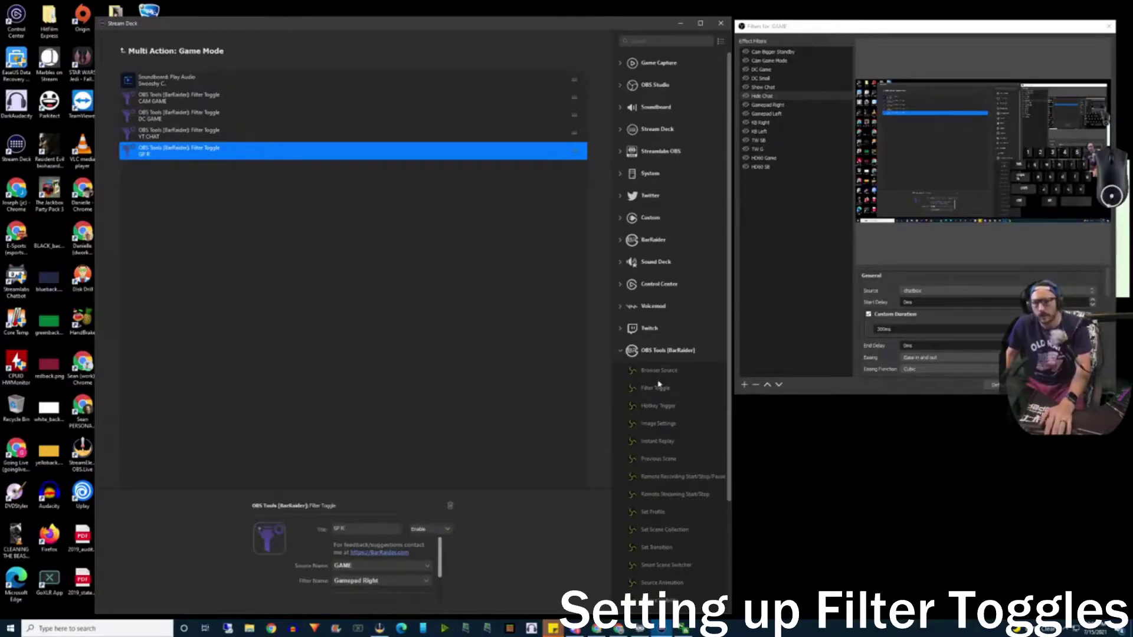
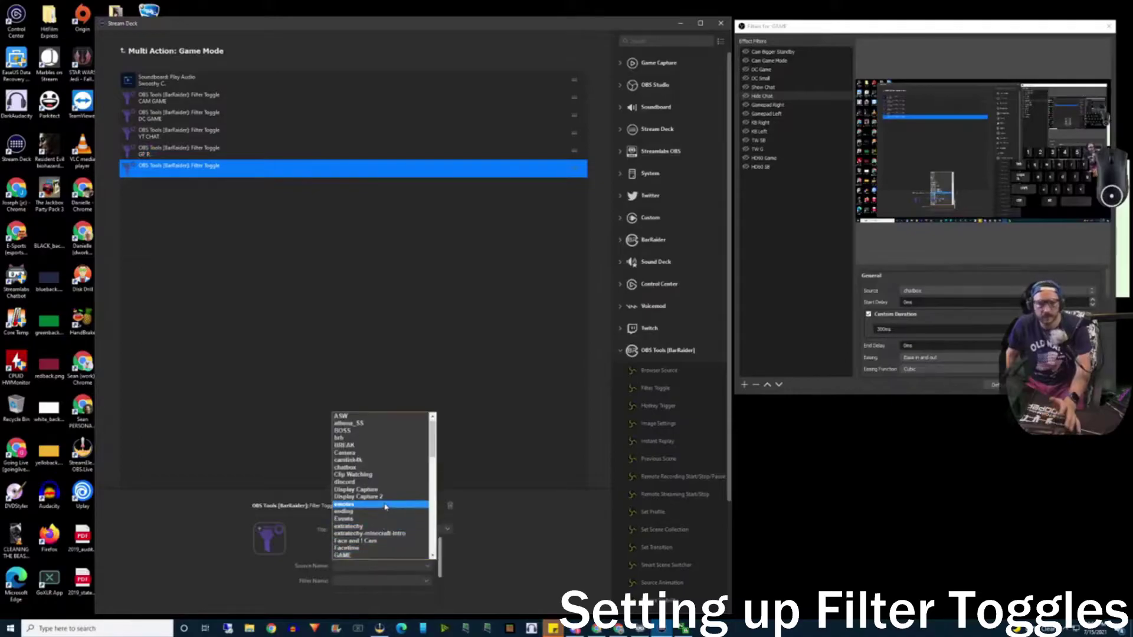
Add GAME toggles titled KB RIGHT and TW G, the latter on the TW G filter.
left_click(368, 523)
left_click(374, 572)
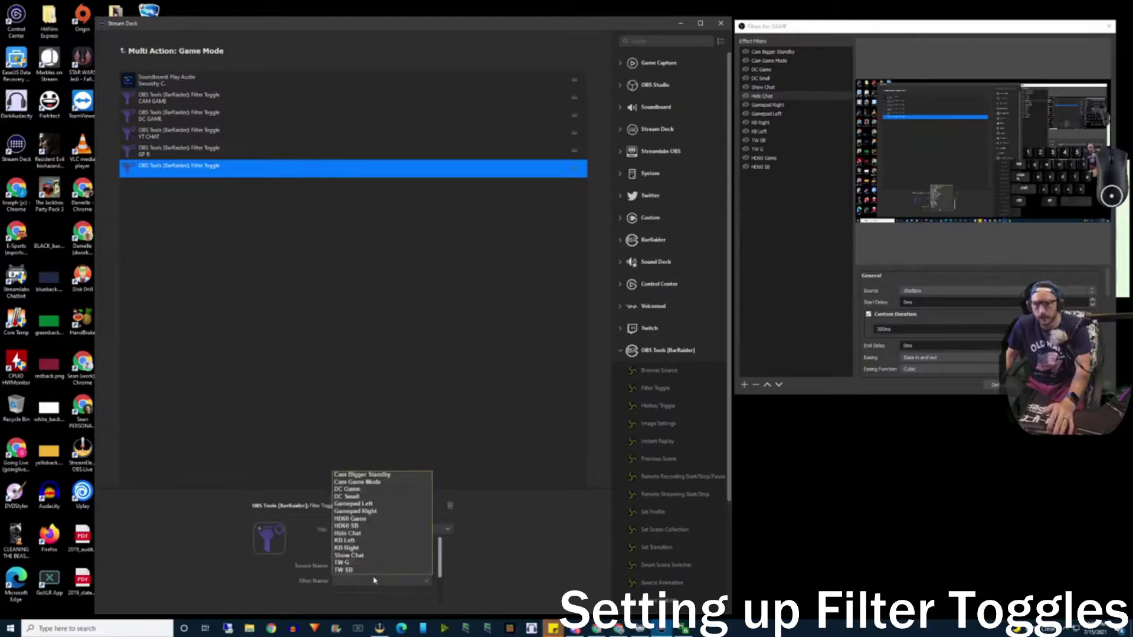
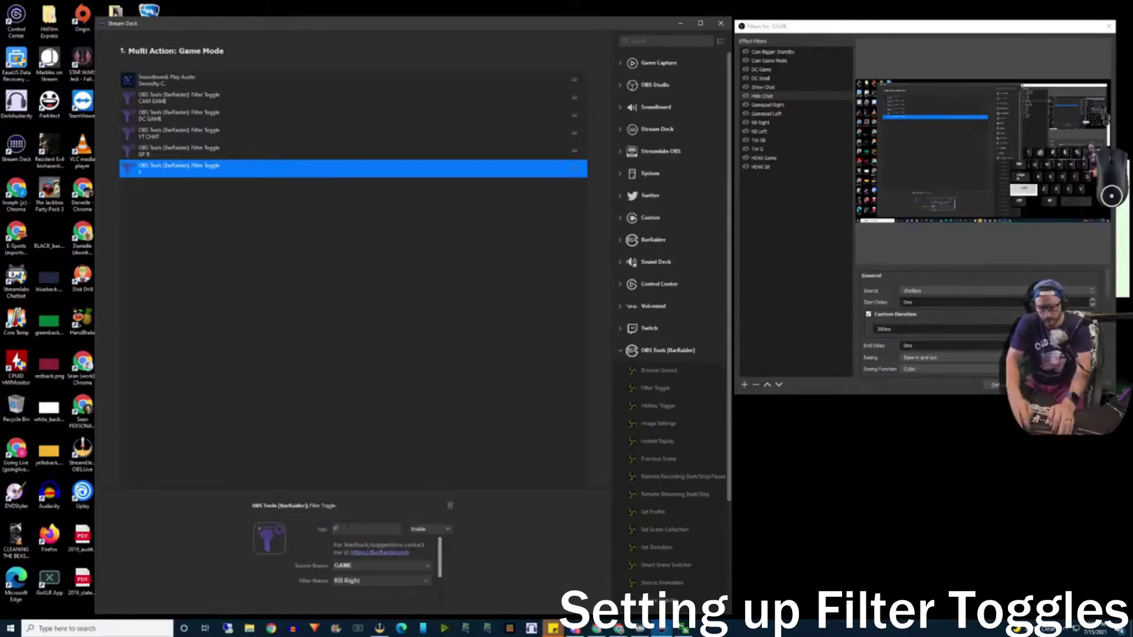
key("shift+space")
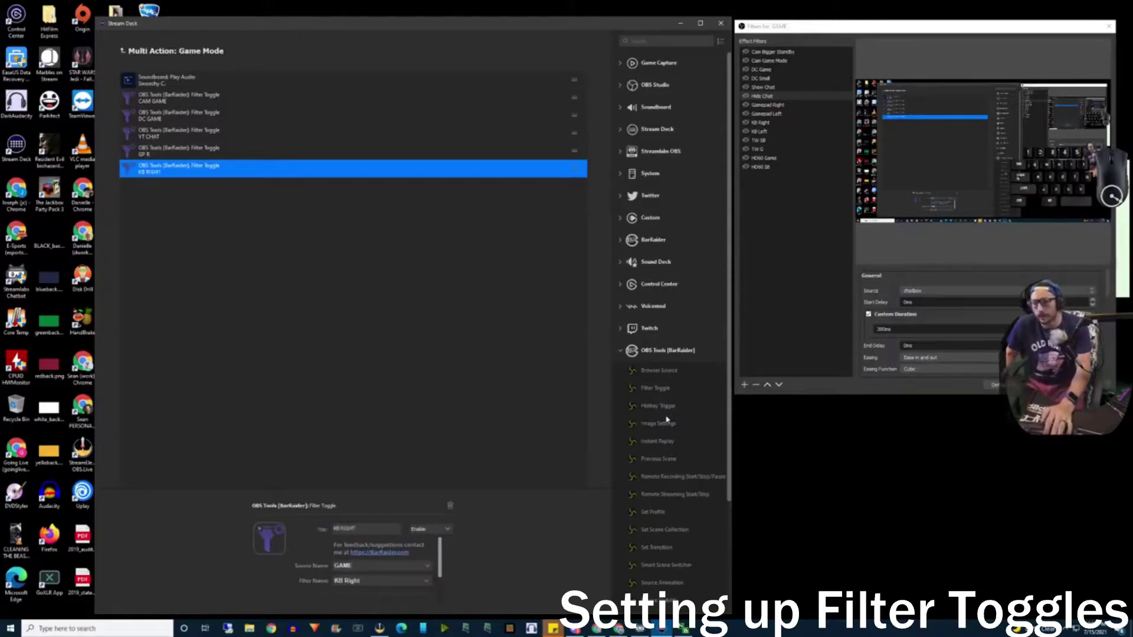
left_click(656, 386)
left_click(366, 559)
left_click(377, 473)
left_click(361, 572)
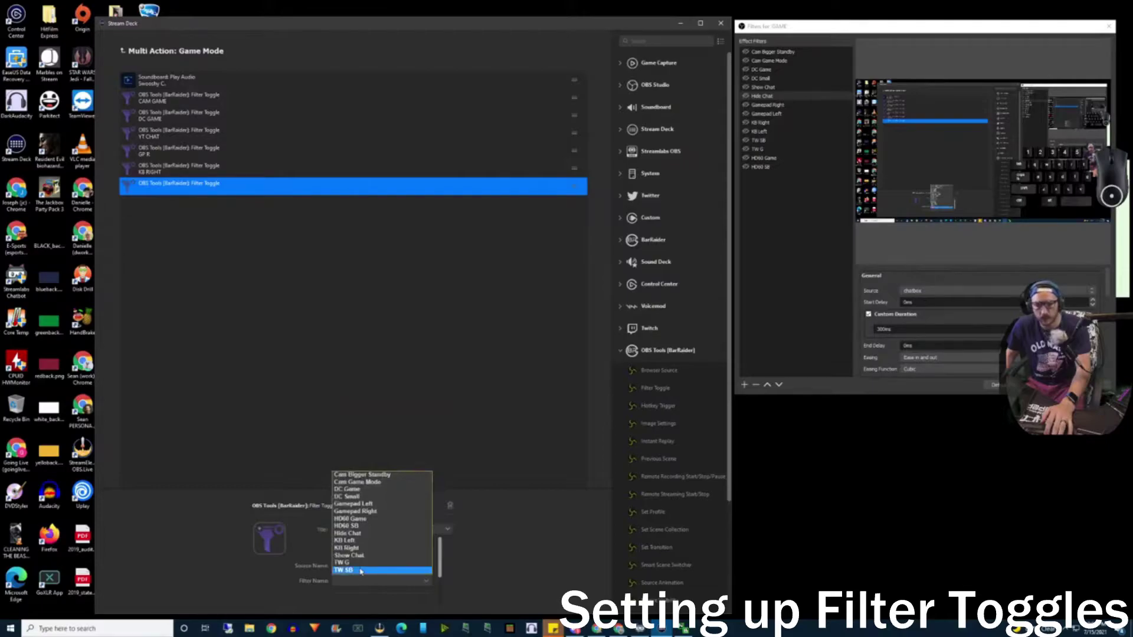
left_click(364, 554)
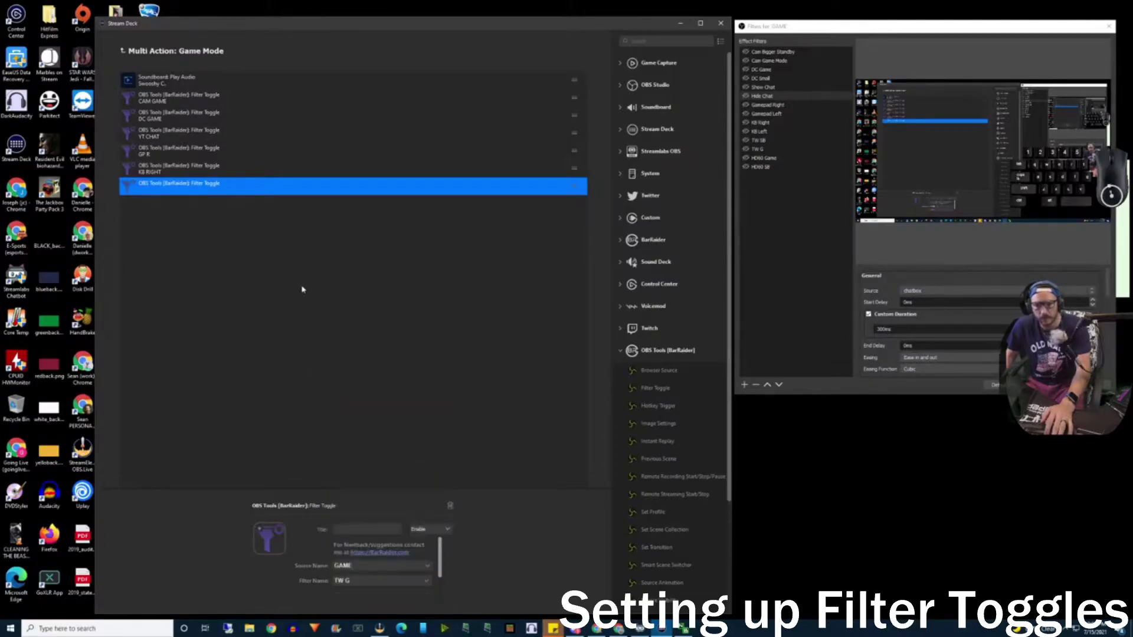
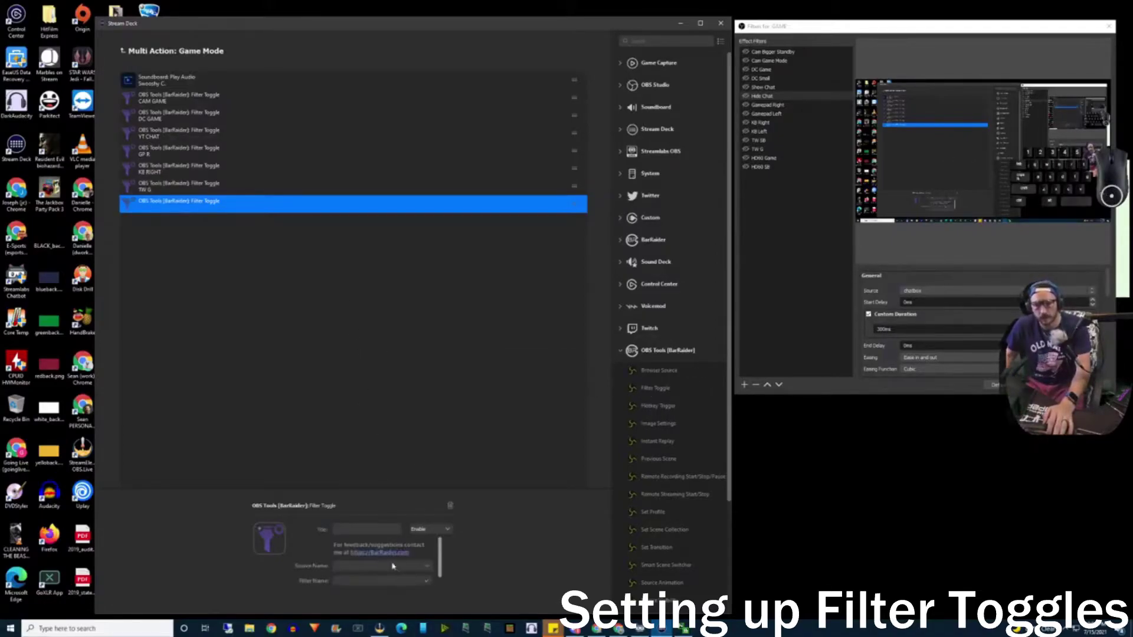
Add a final toggle on GAME's HD60 Game filter, completing the seven-toggle chain.
left_click(1093, 326)
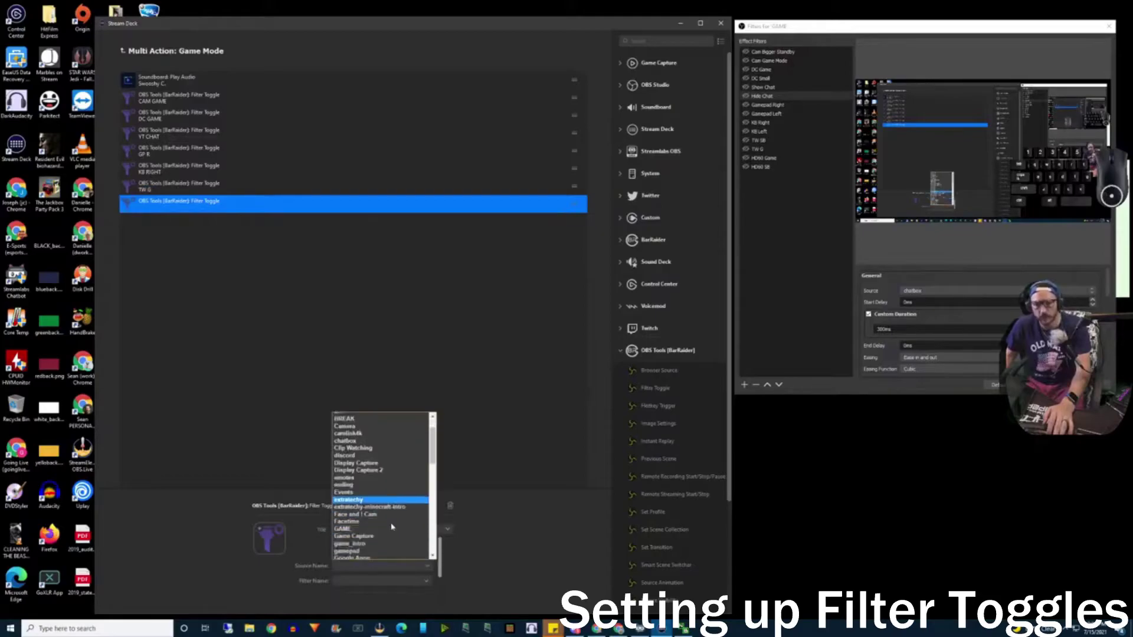
left_click(1093, 326)
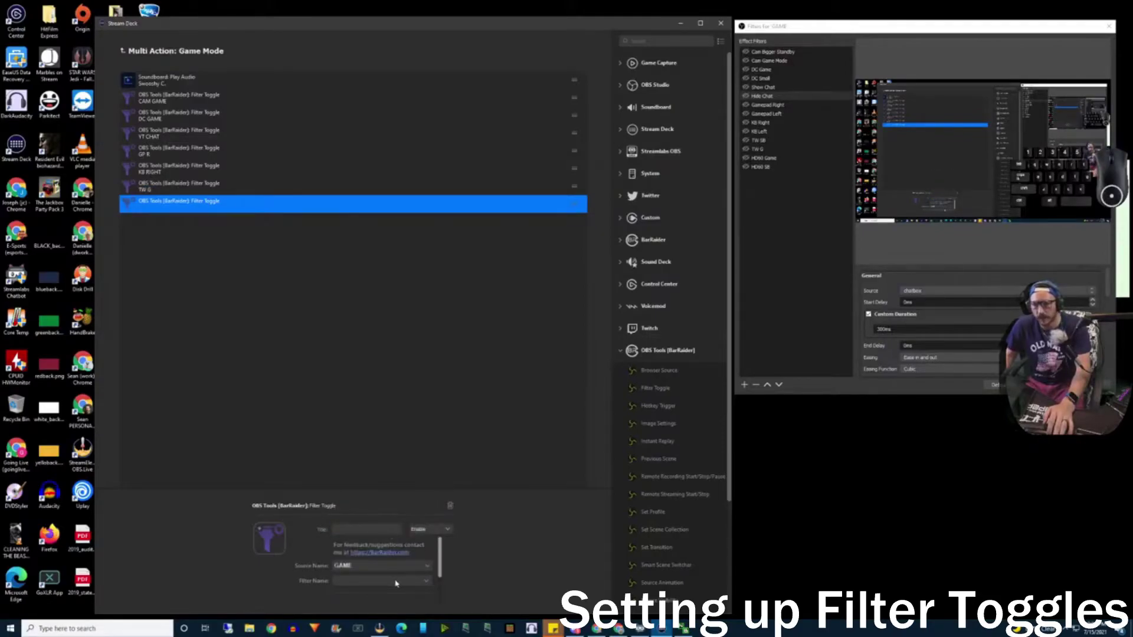
left_click(1093, 325)
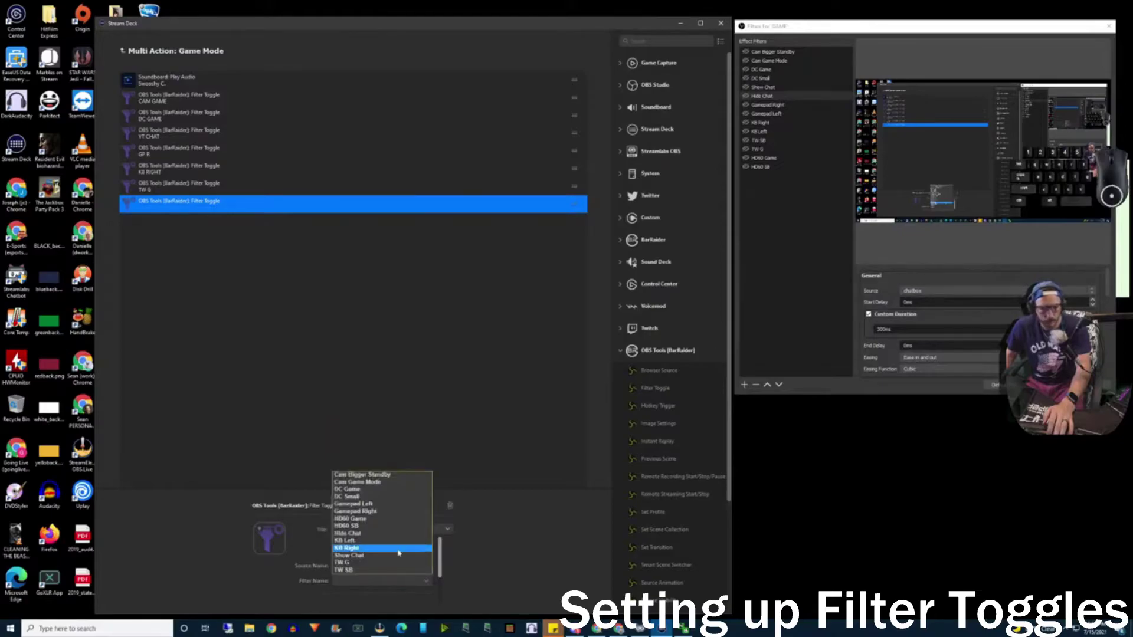
left_click(1093, 325)
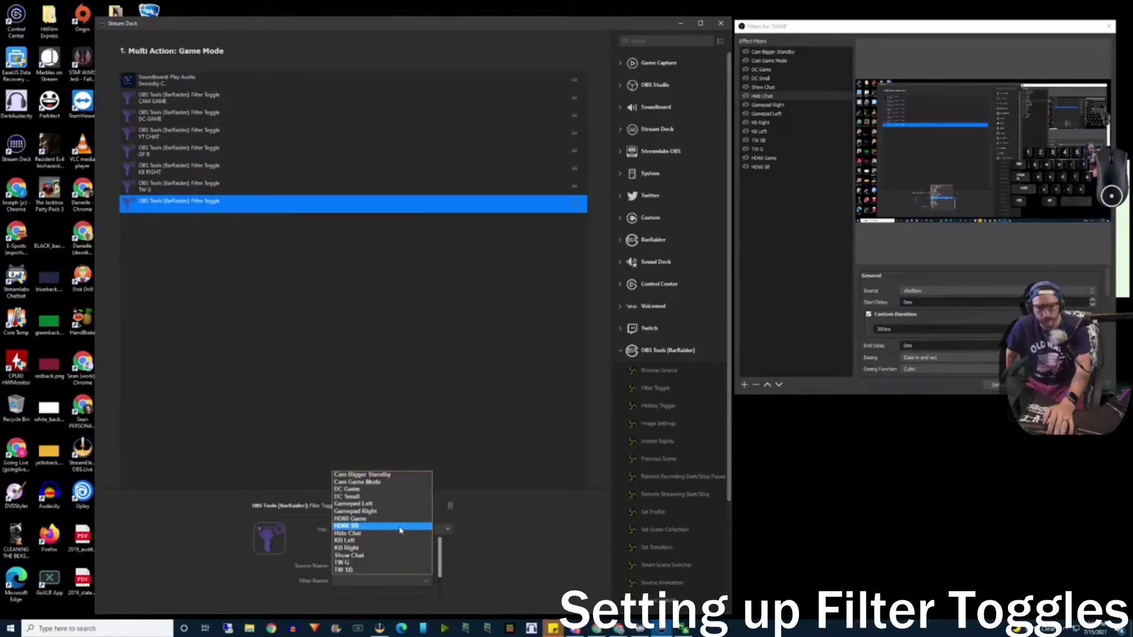
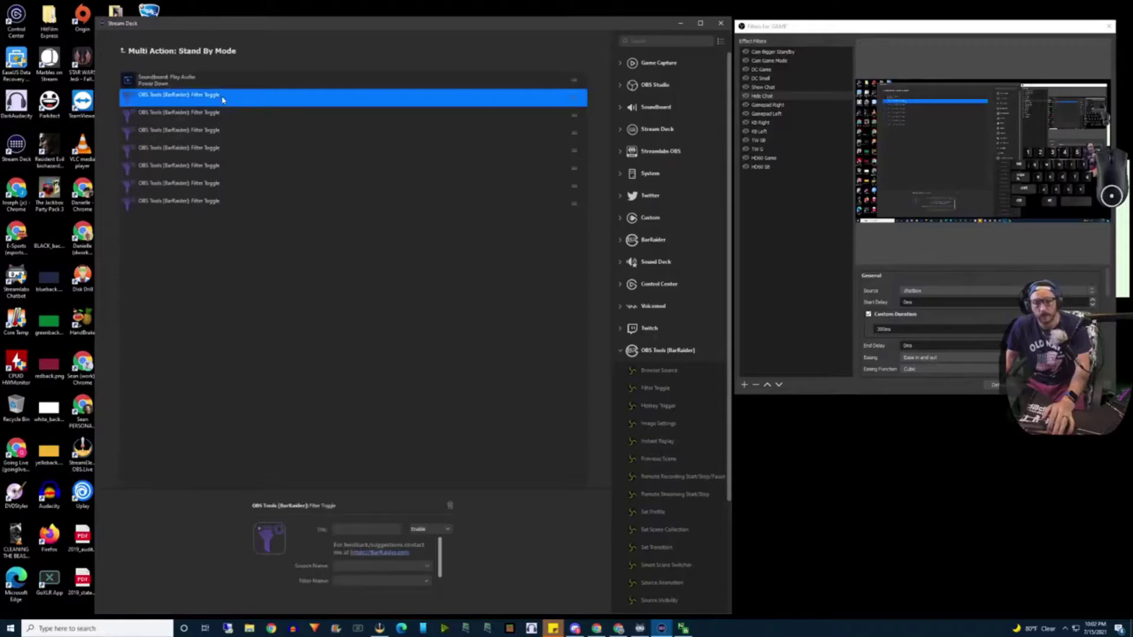
Delete Stand By Mode's old blank filter toggles, leaving only the Power Down sound.
left_click(248, 91)
right_click(247, 91)
left_click(248, 90)
right_click(248, 90)
left_click(248, 91)
right_click(248, 90)
left_click(247, 91)
right_click(248, 90)
left_click(249, 91)
right_click(248, 91)
left_click(248, 91)
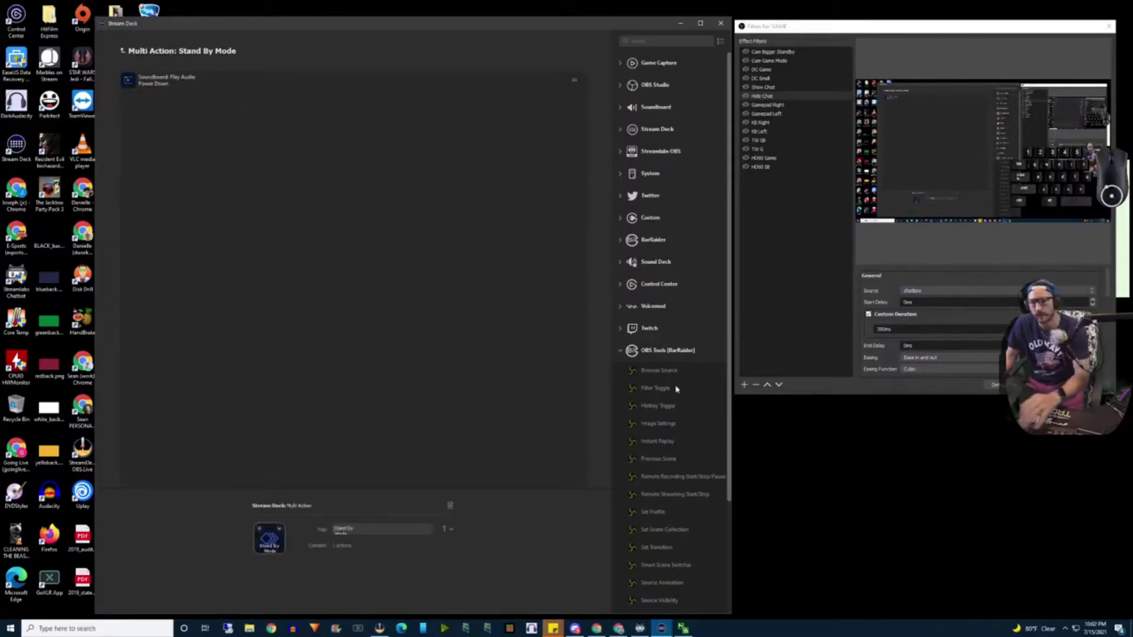
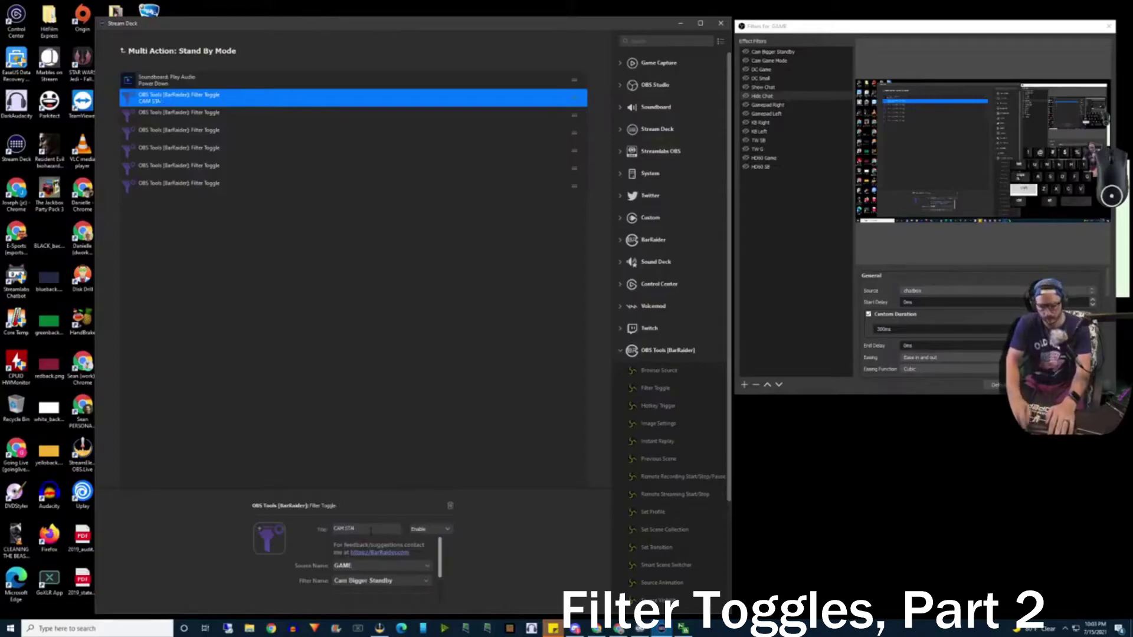
Title three toggles CAM STANDBY, DC SMALL and SHOW CHAT, each on GAME's matching filter.
key("shift+g")
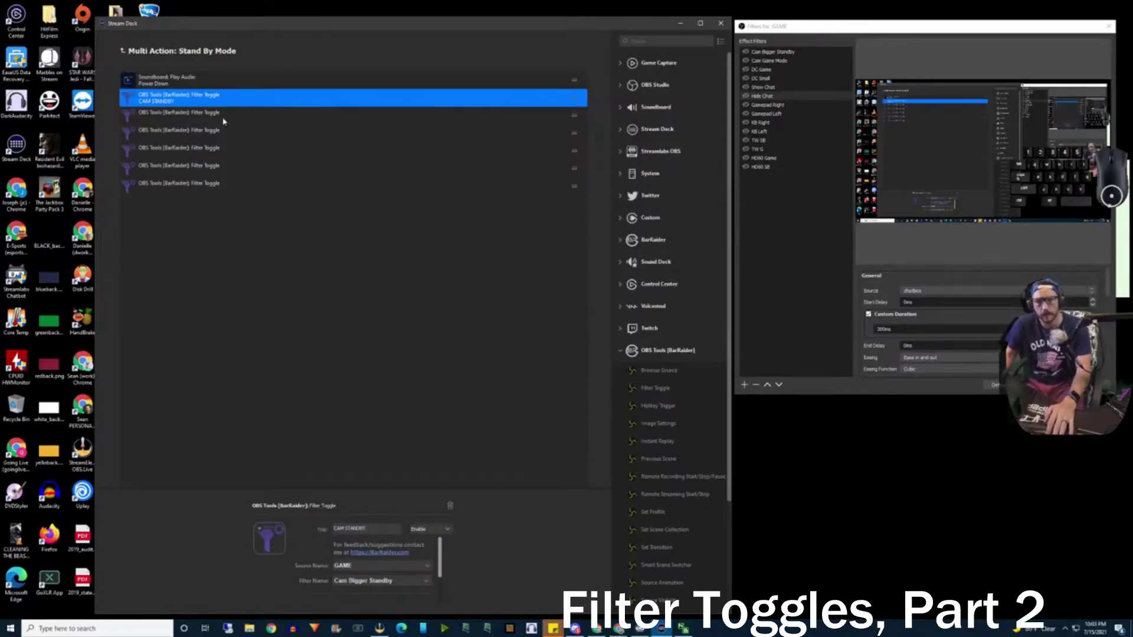
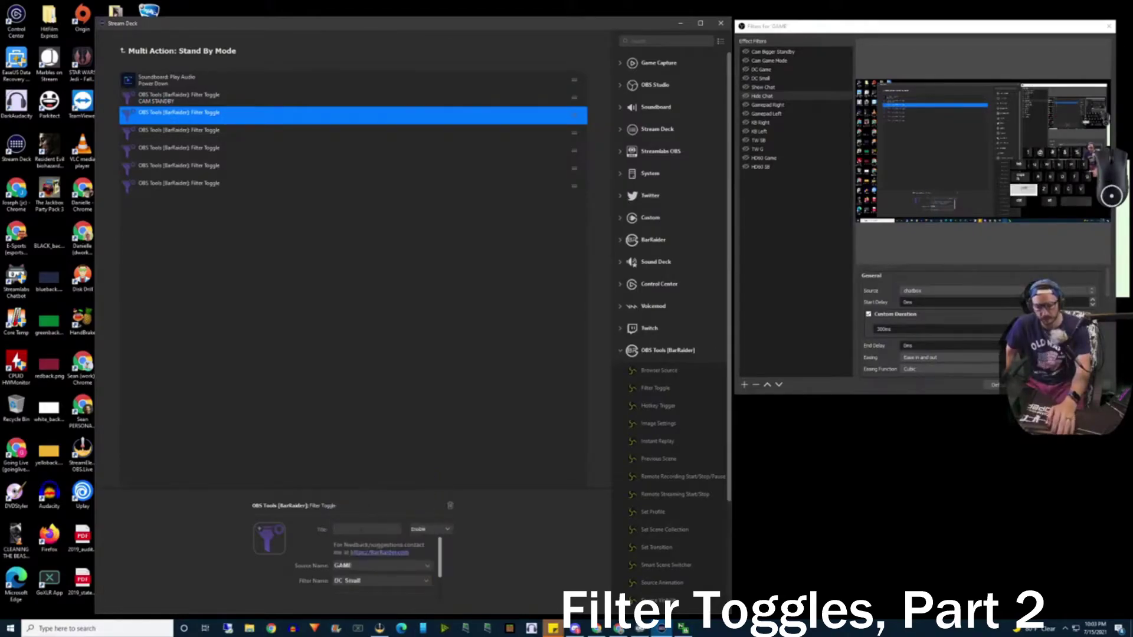
key("shift+space")
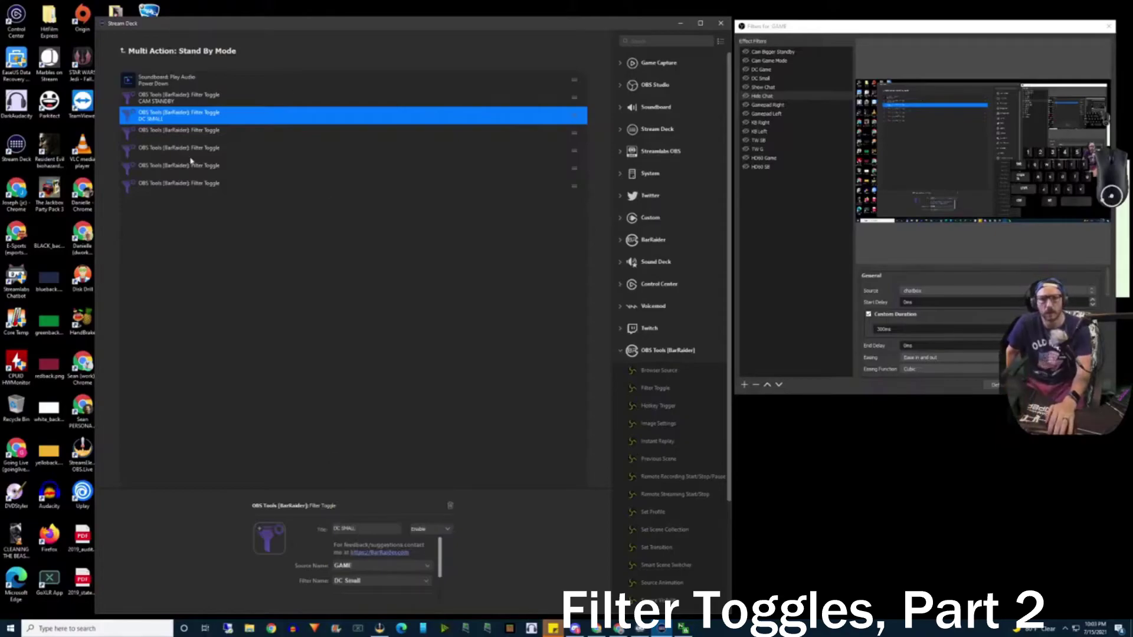
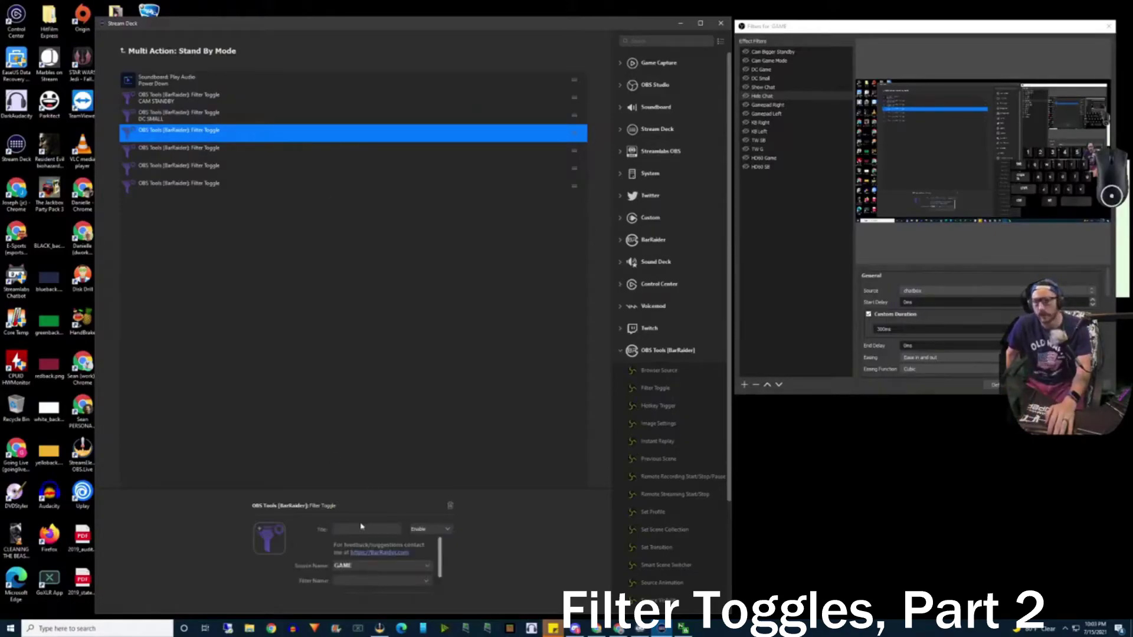
key("shift+a")
key("shift+w")
key("shift+space")
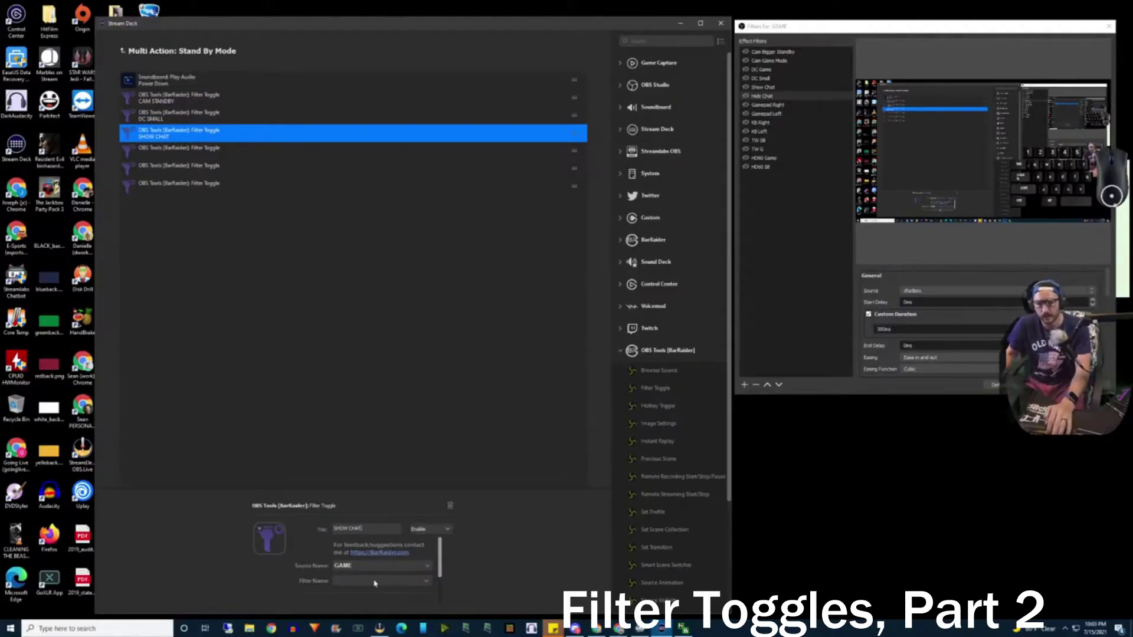
left_click(375, 575)
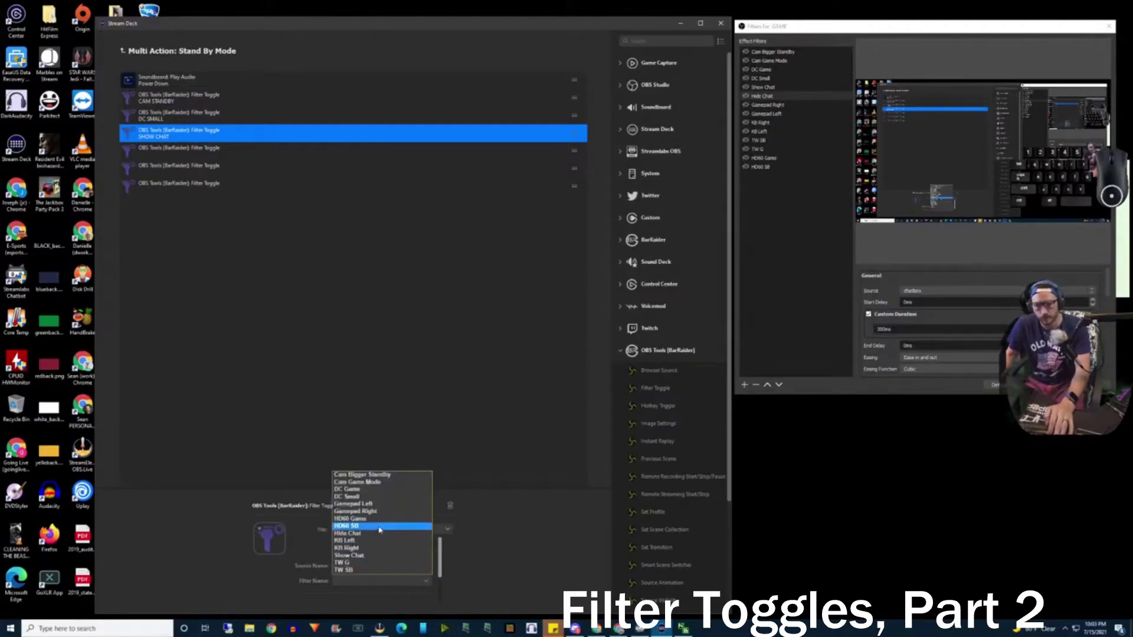
left_click(382, 551)
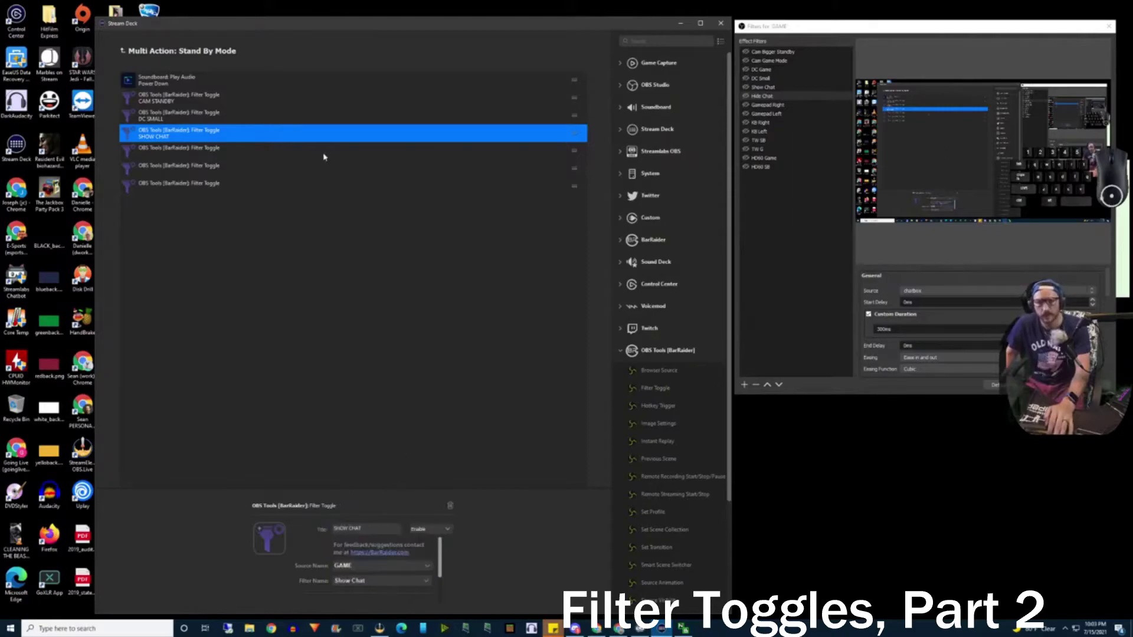
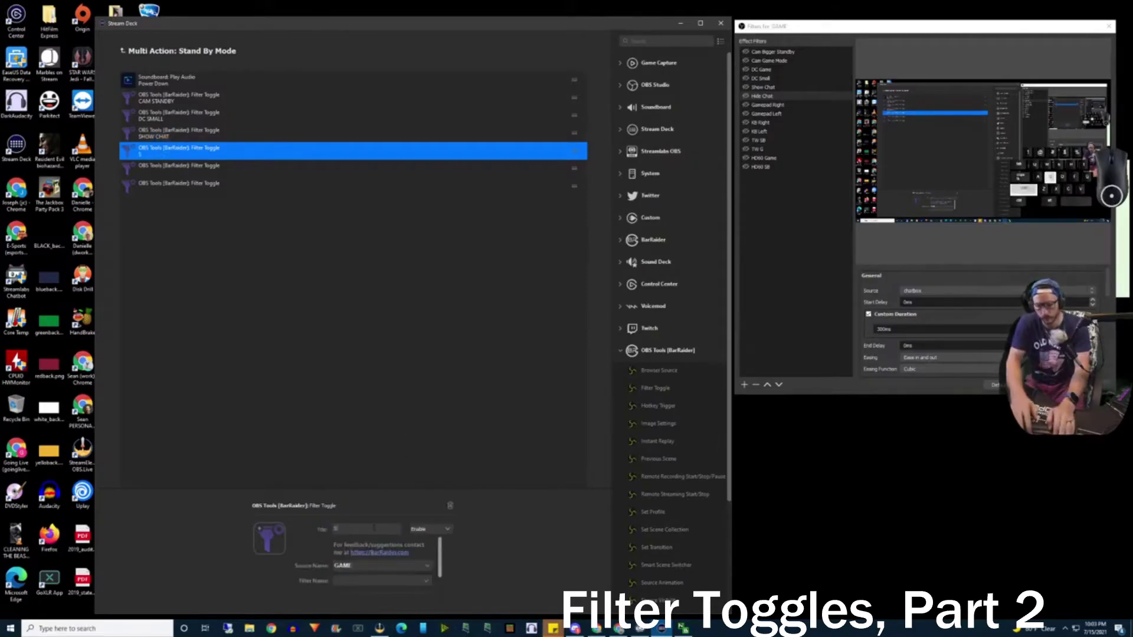
Configure SHOW TW CHAT (TW SB), GAMEPAD LEFT (Gamepad Left), HD60 SB and KB LEFT toggles on GAME.
key("shift+space")
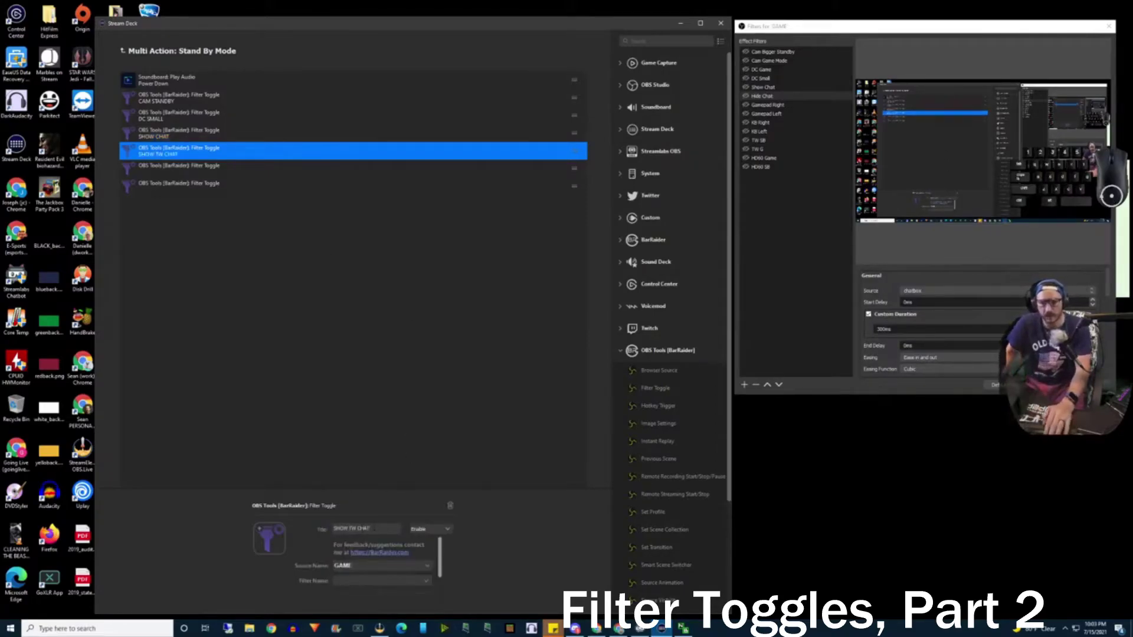
left_click(376, 577)
left_click(380, 557)
key("shift+space")
left_click(376, 581)
left_click(377, 498)
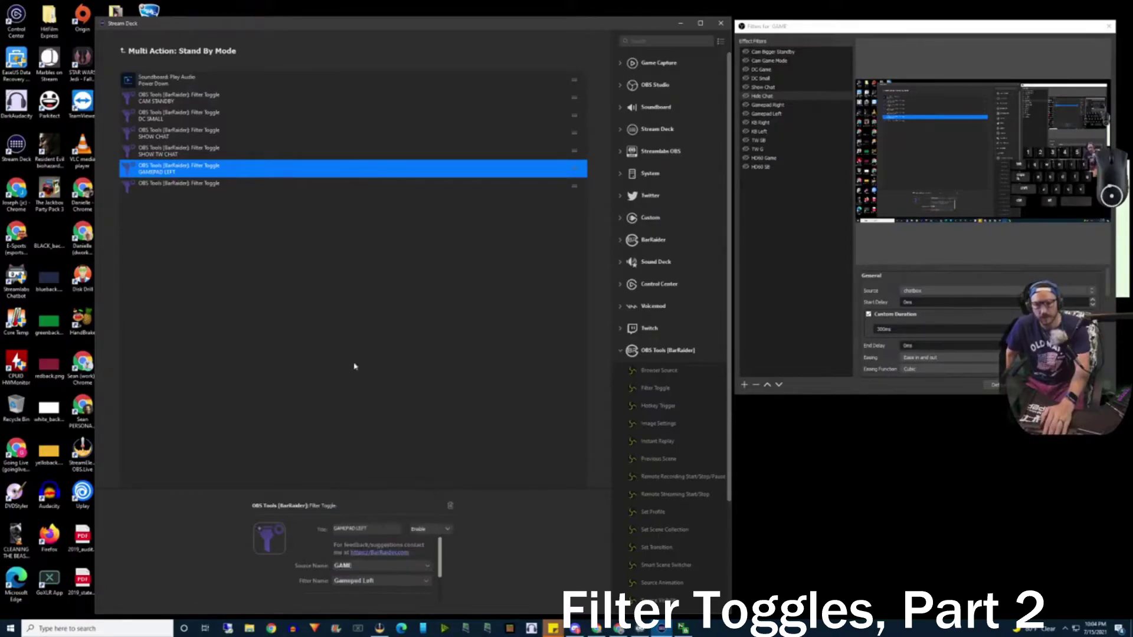
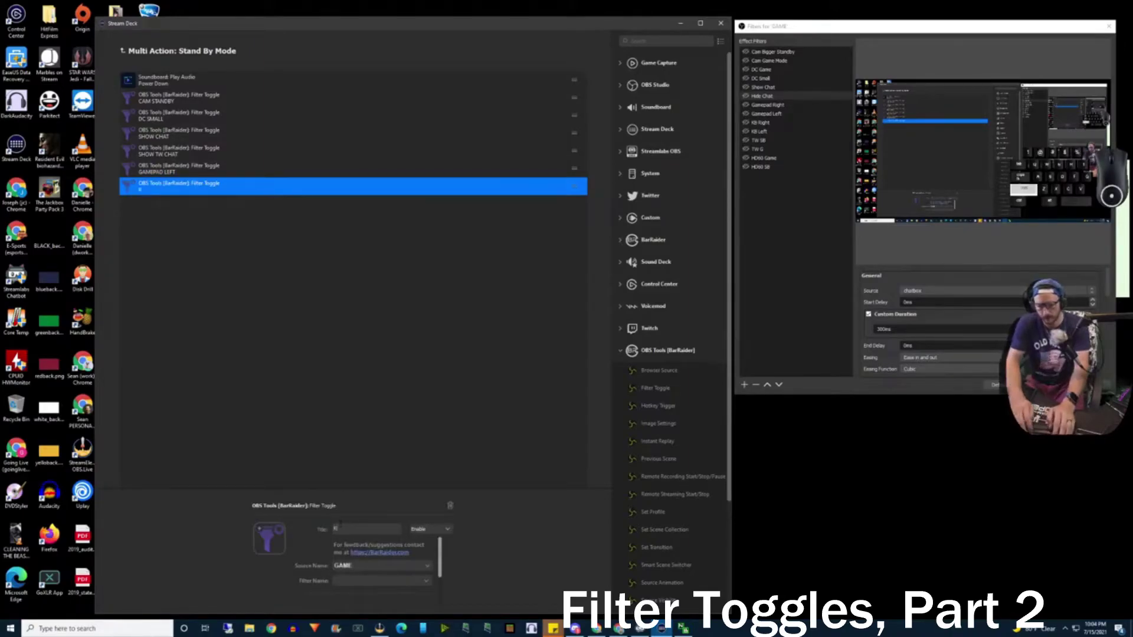
key("shift+space")
key("shift+e")
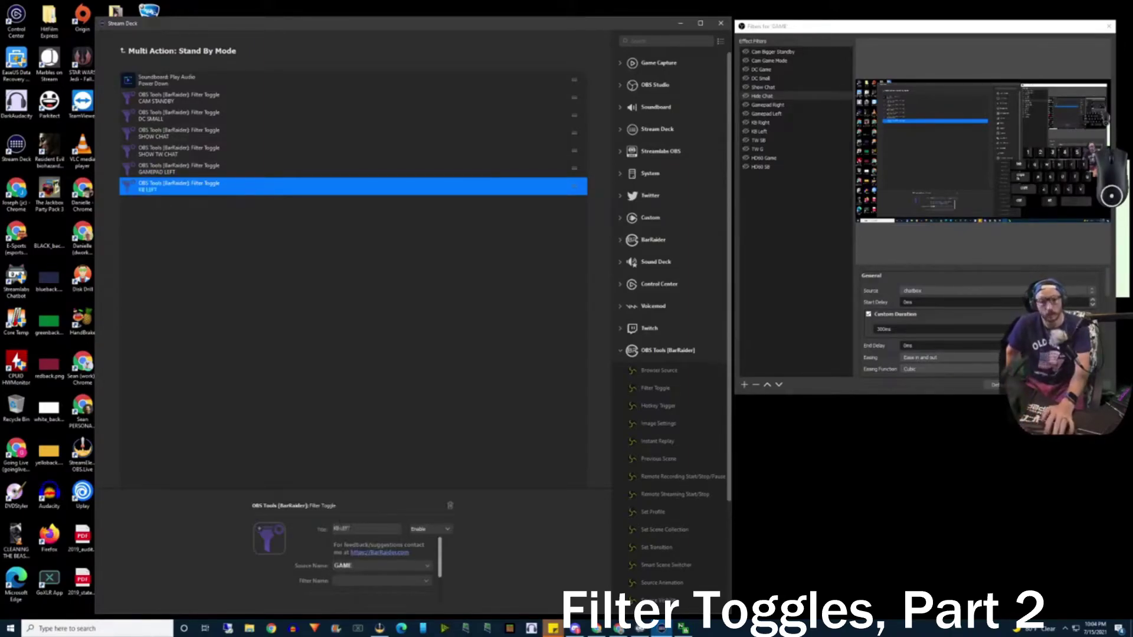
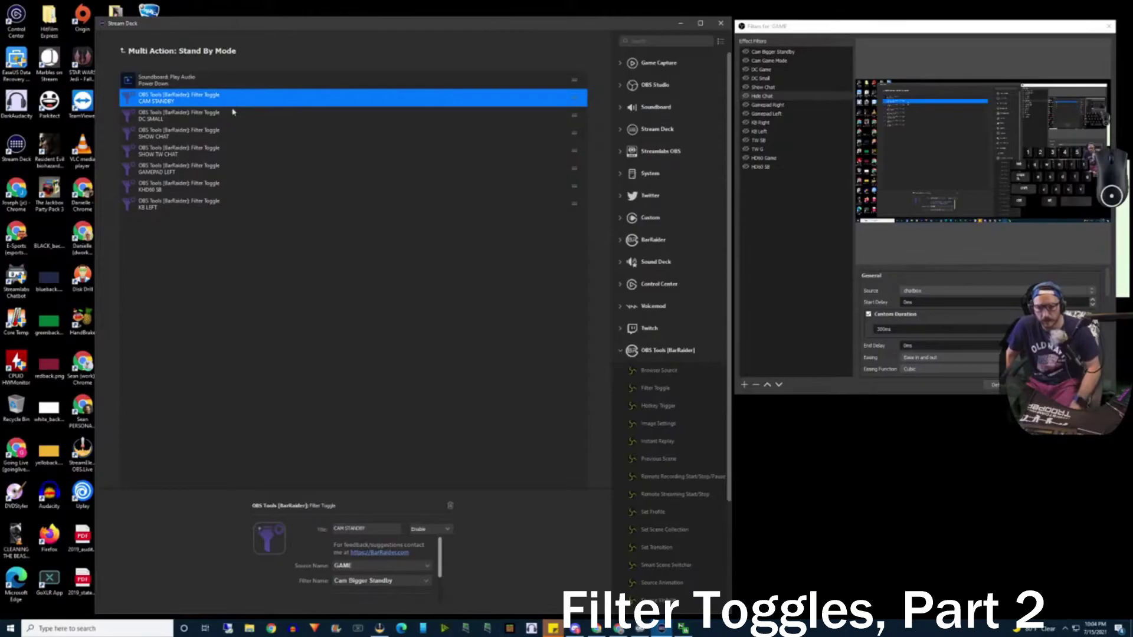
Review each Stand By Mode toggle's settings from CAM STANDBY through KB LEFT.
left_click(230, 118)
left_click(229, 125)
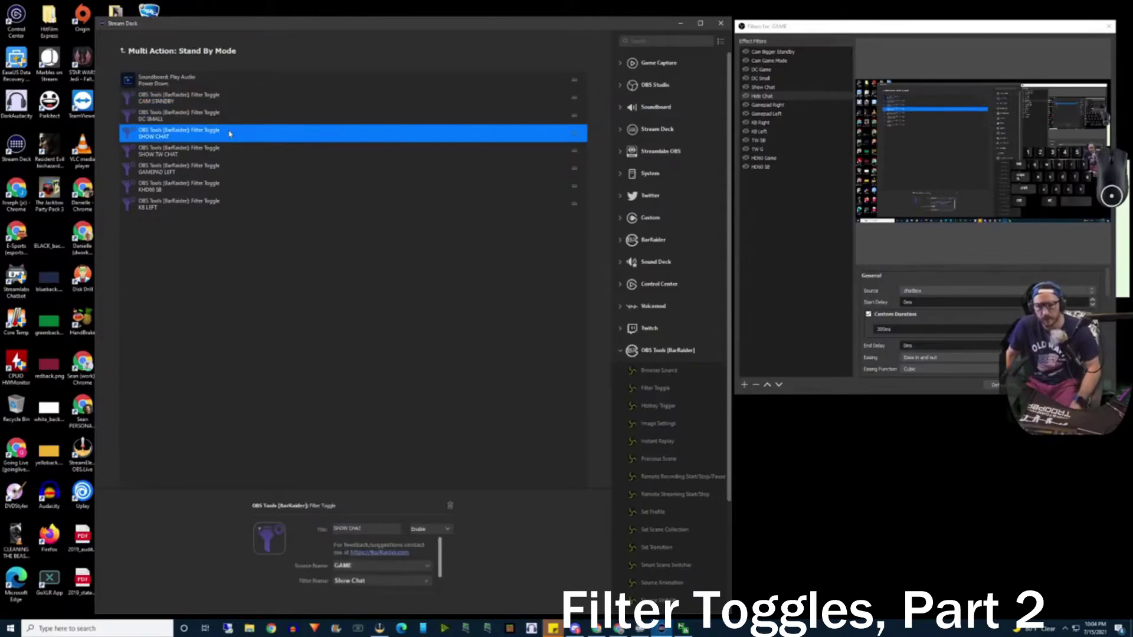
left_click(222, 145)
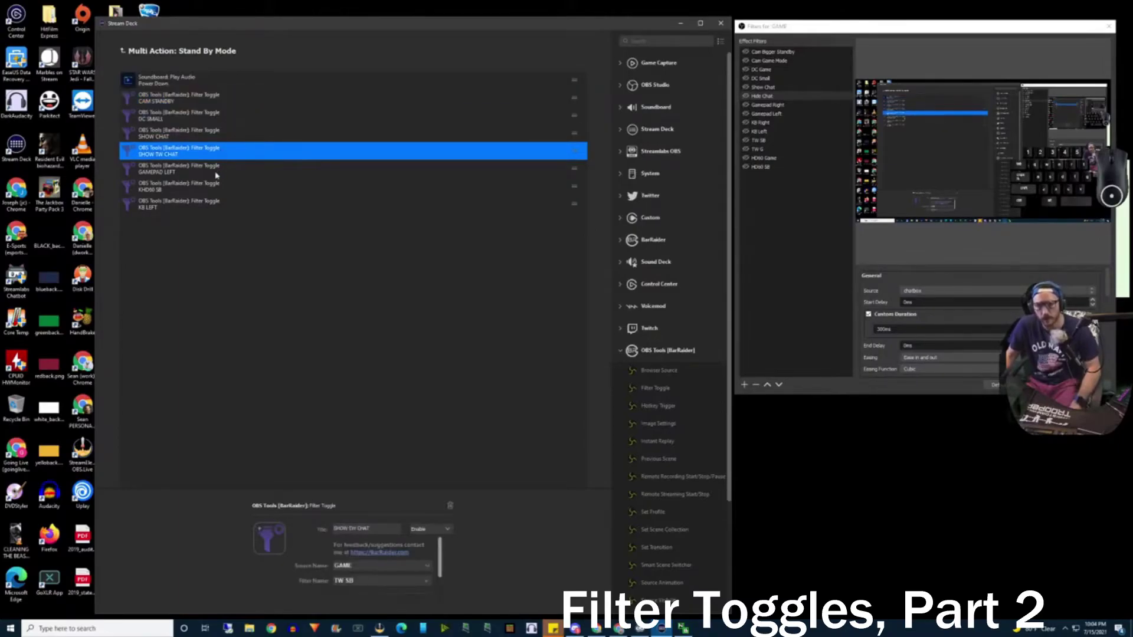
left_click(216, 167)
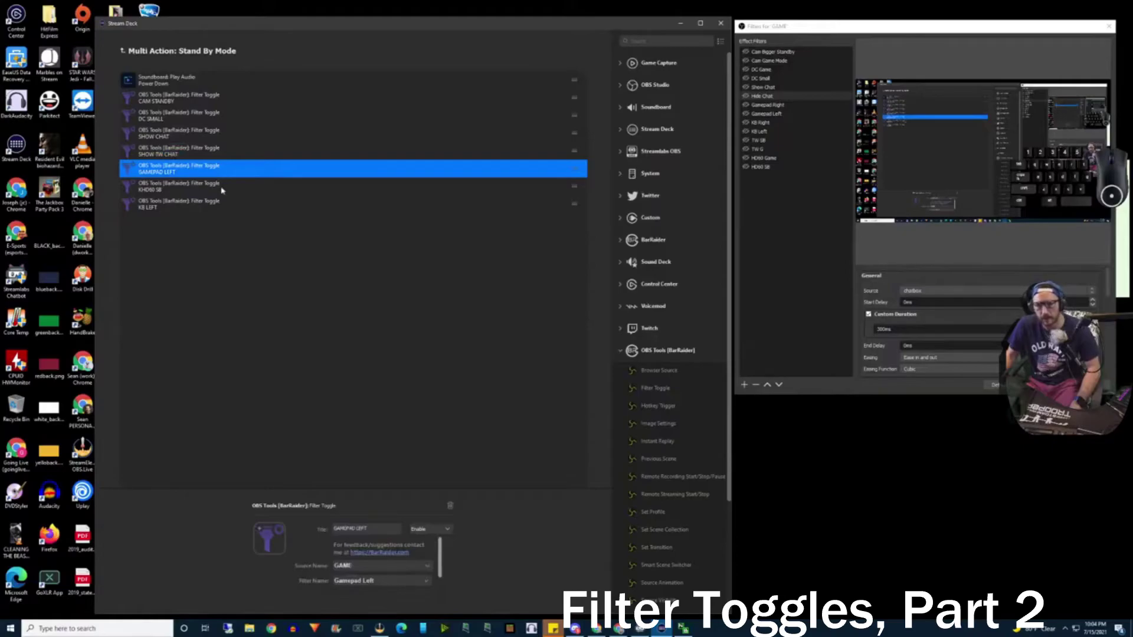
left_click(222, 182)
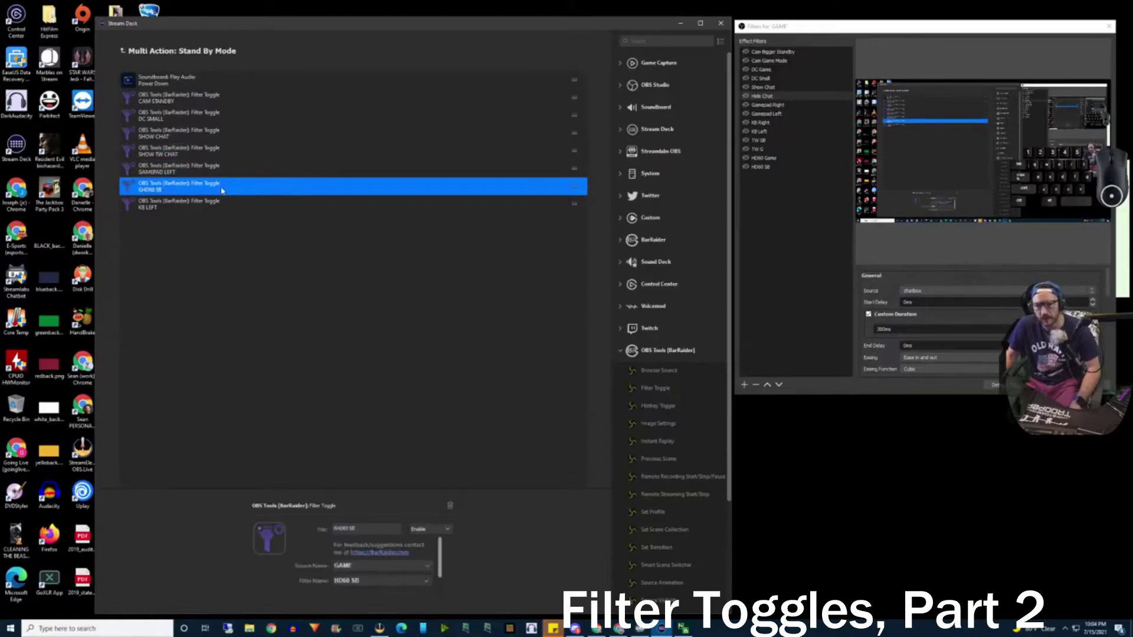
left_click(211, 205)
right_click(210, 205)
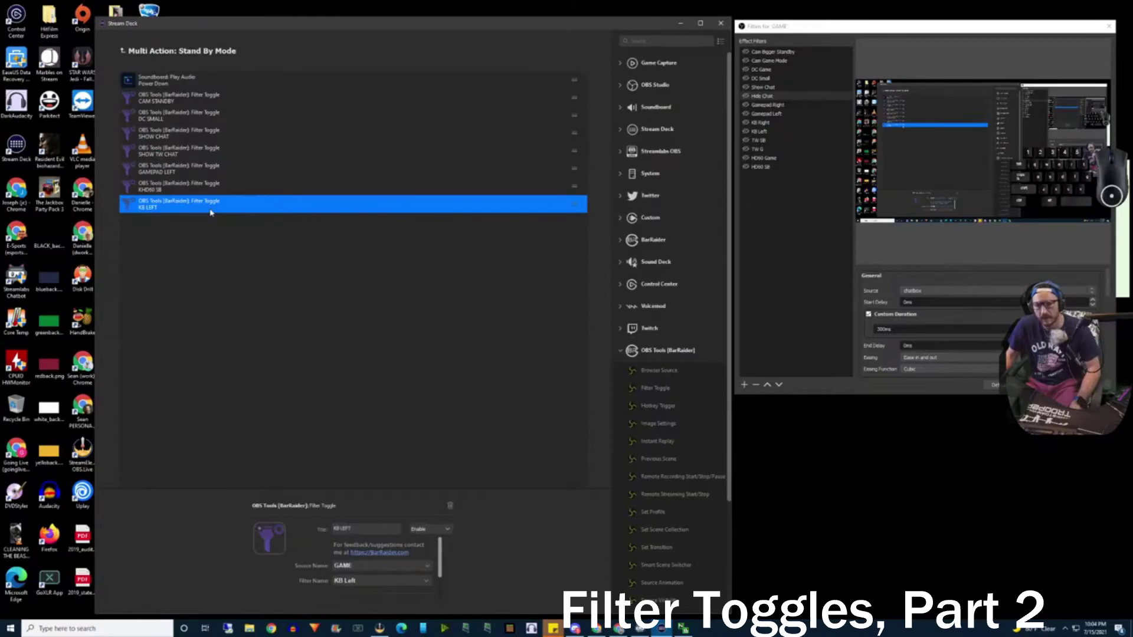
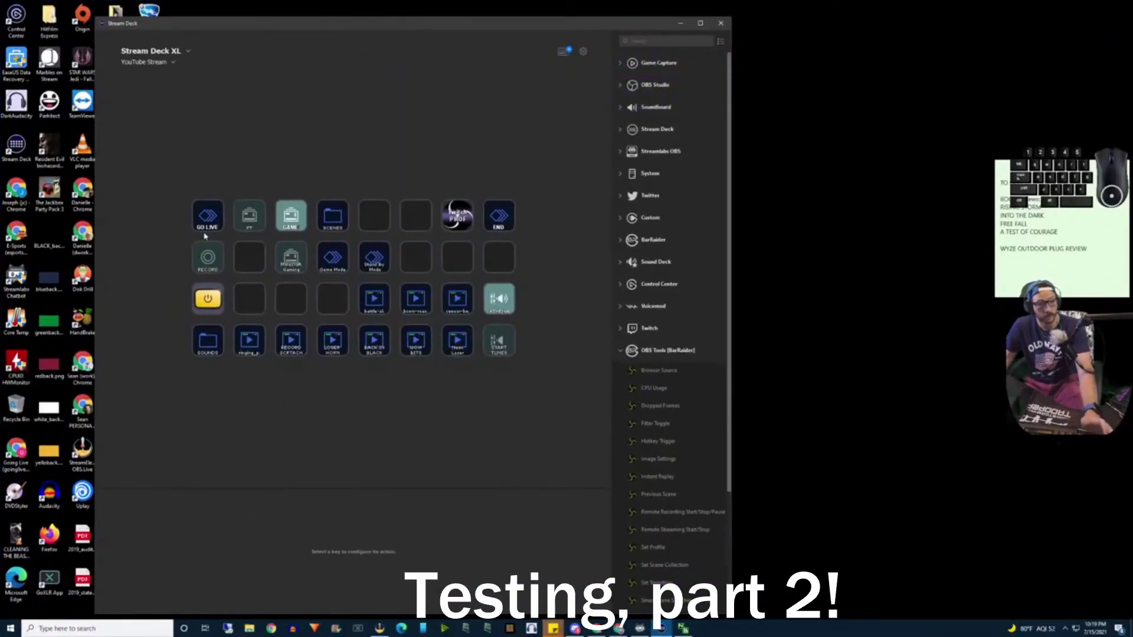
Move Game Mode's HIDE CHAT toggle to right after the sound and return to the key layout.
double_click(333, 249)
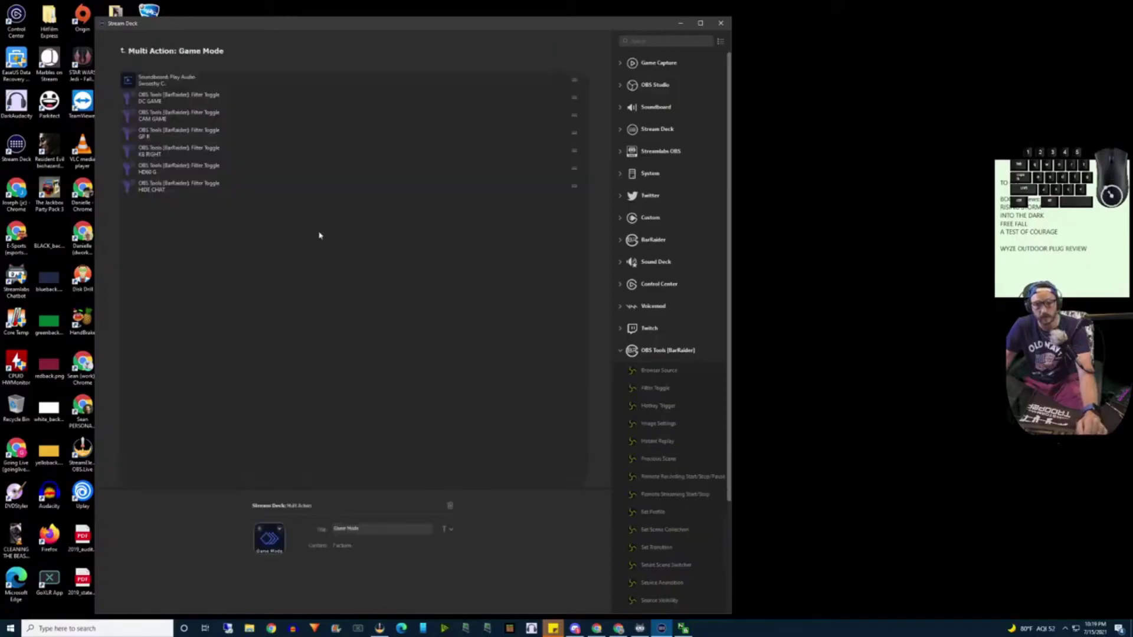
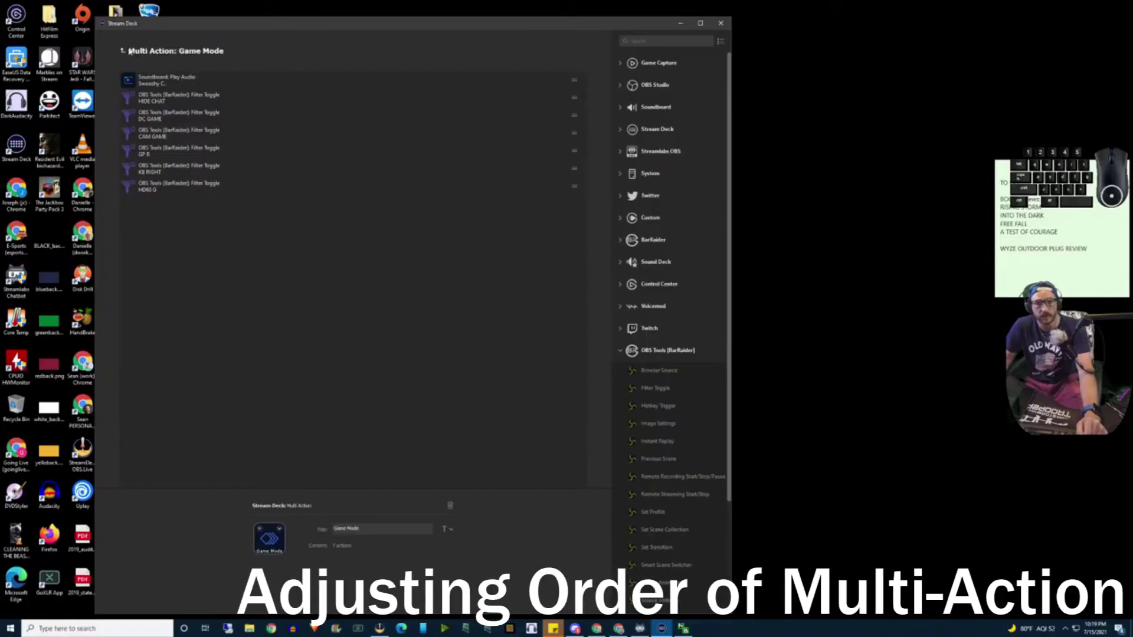
left_click(1090, 325)
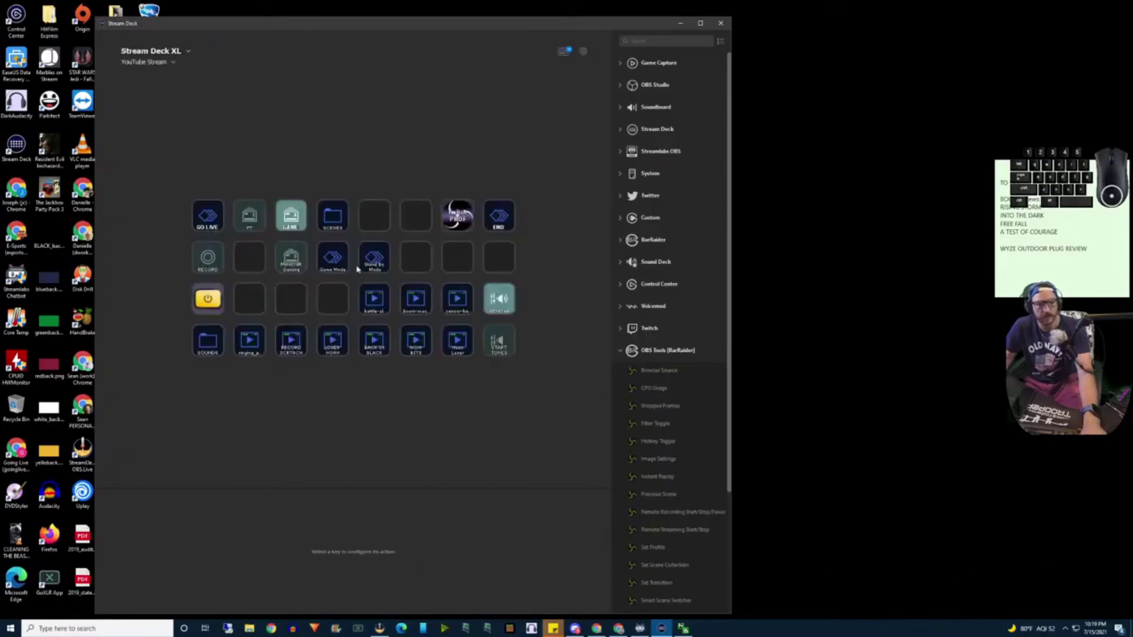